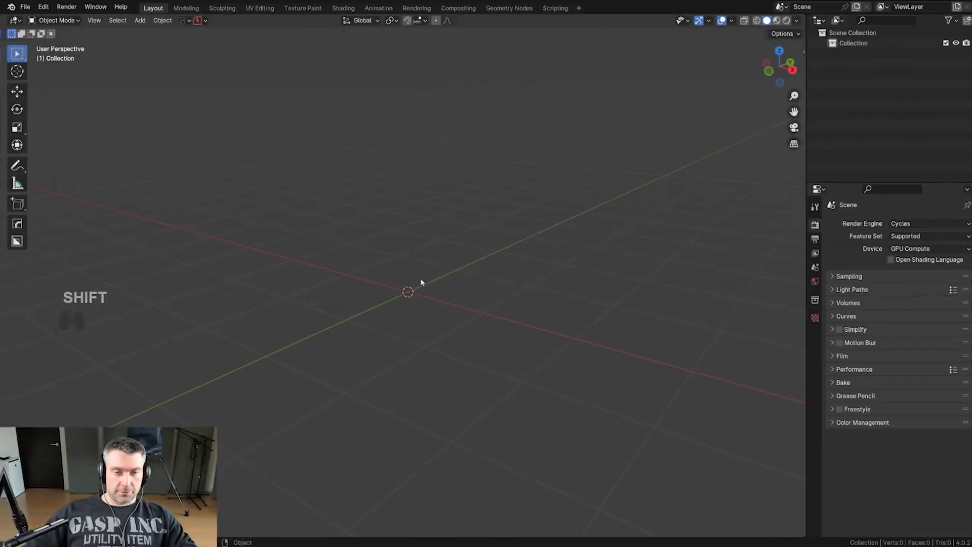
- Add a cube to the scene and bevel one top edge into a chamfer
key("shift+a")
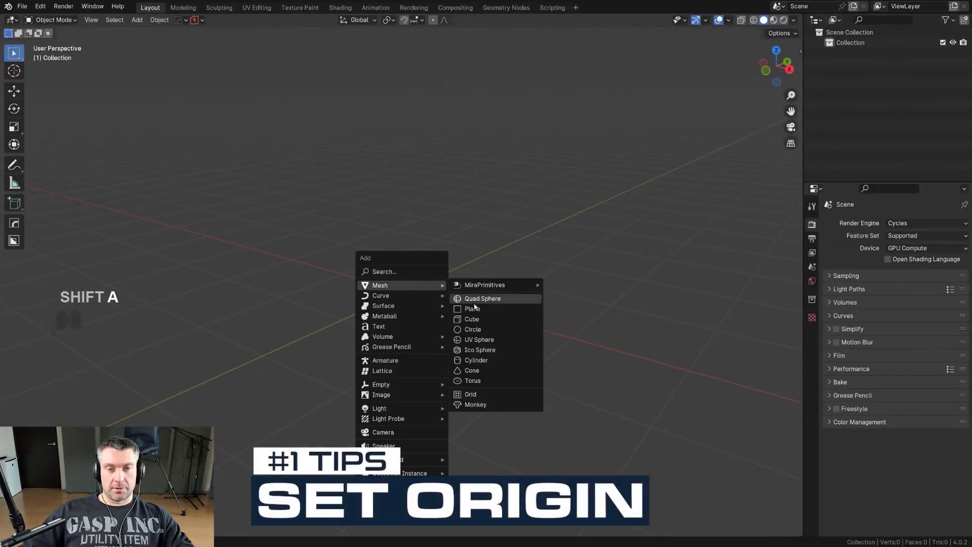
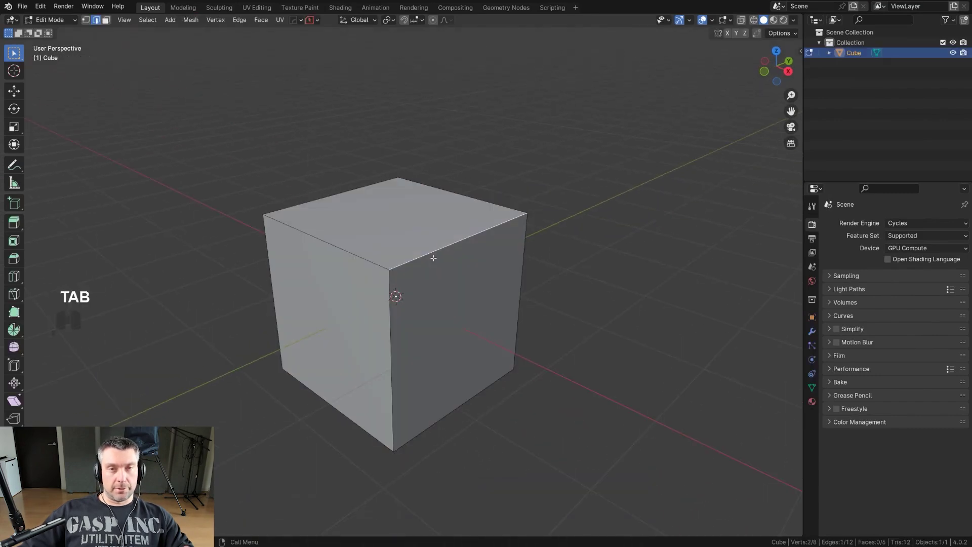
key("ctrl+b")
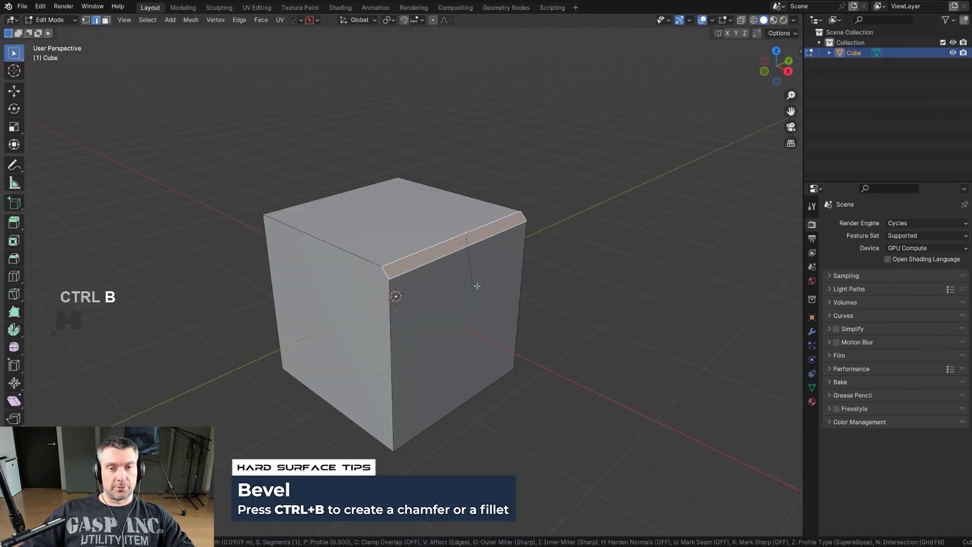
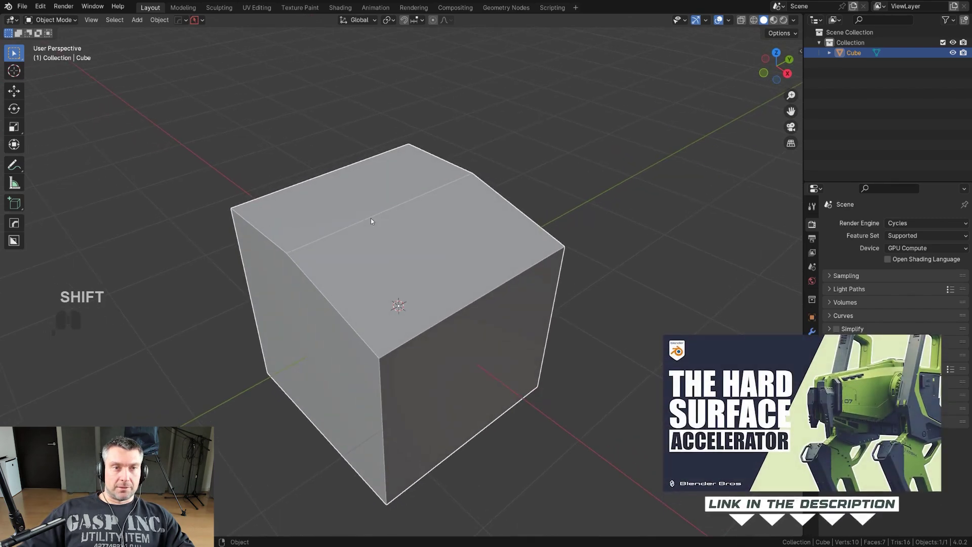
- Activate BoxCutter and draw a rectangular cutter across the cube's top face
key("alt+w")
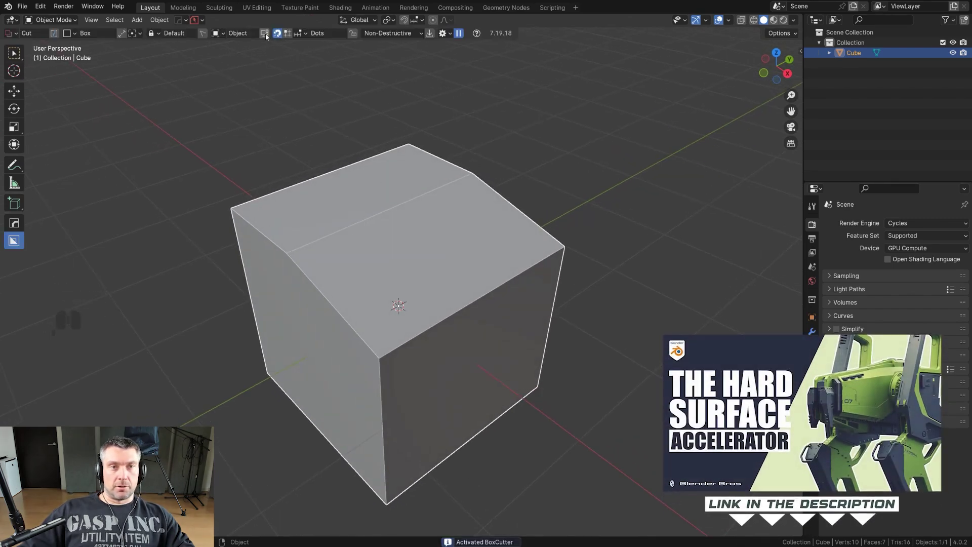
left_click(269, 37)
middle_click(381, 214)
key("alt+w")
middle_click(394, 208)
left_click_drag(387, 212, 413, 239)
middle_click(409, 238)
left_click_drag(327, 200, 403, 305)
middle_click(422, 304)
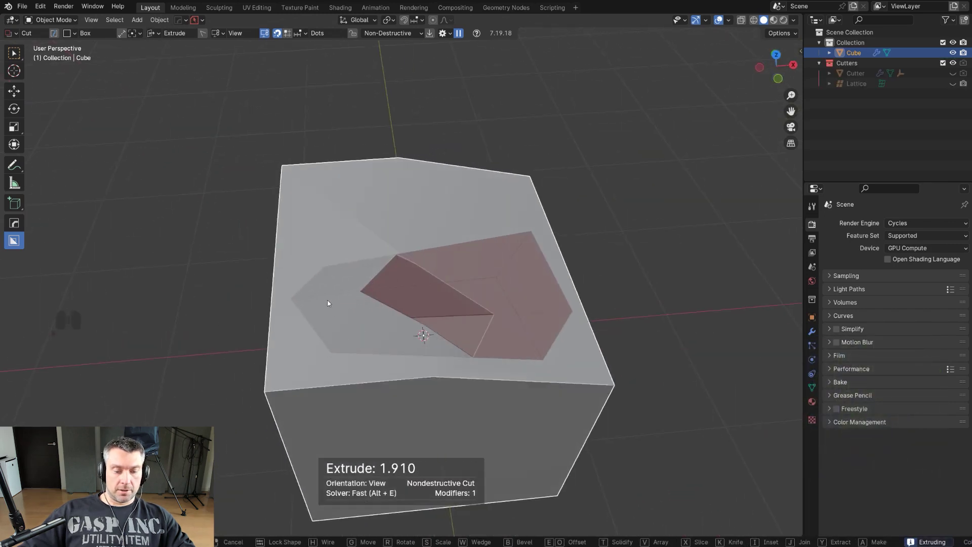
- Set the cut depth, confirm the pocket and apply HardOps autosmooth to the cube
key("space")
left_click_drag(427, 265, 392, 258)
left_click_drag(390, 252, 359, 251)
left_click(414, 246)
key("q")
left_click(404, 242)
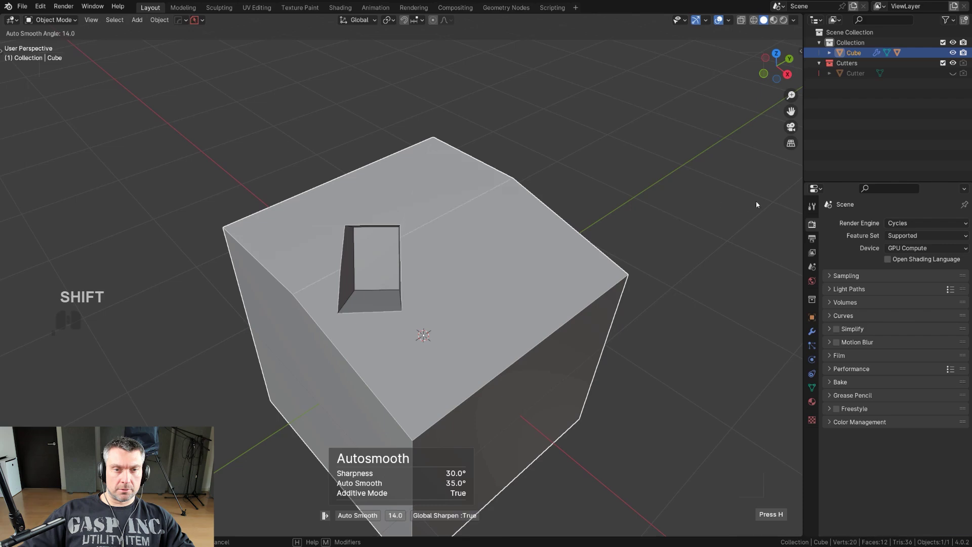
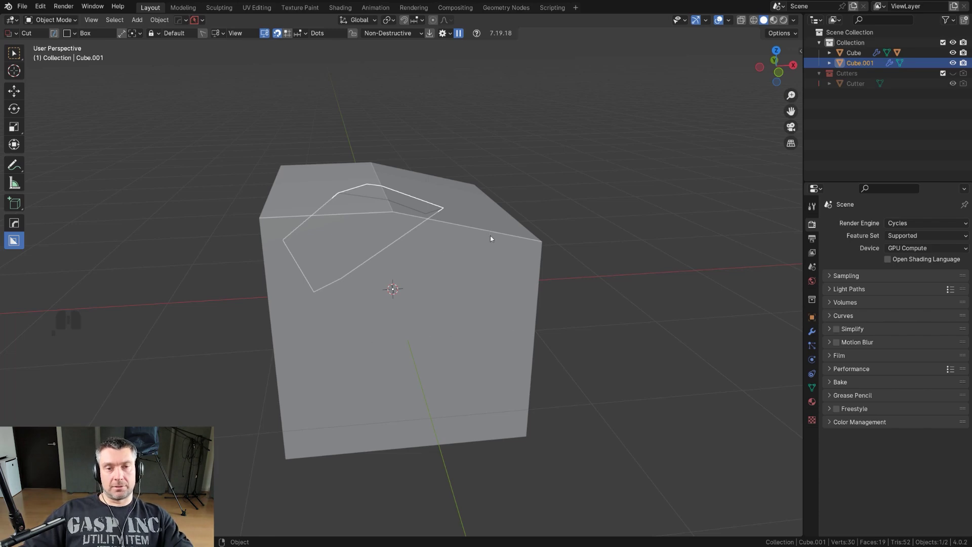
left_click(407, 201)
left_click_drag(409, 222, 323, 234)
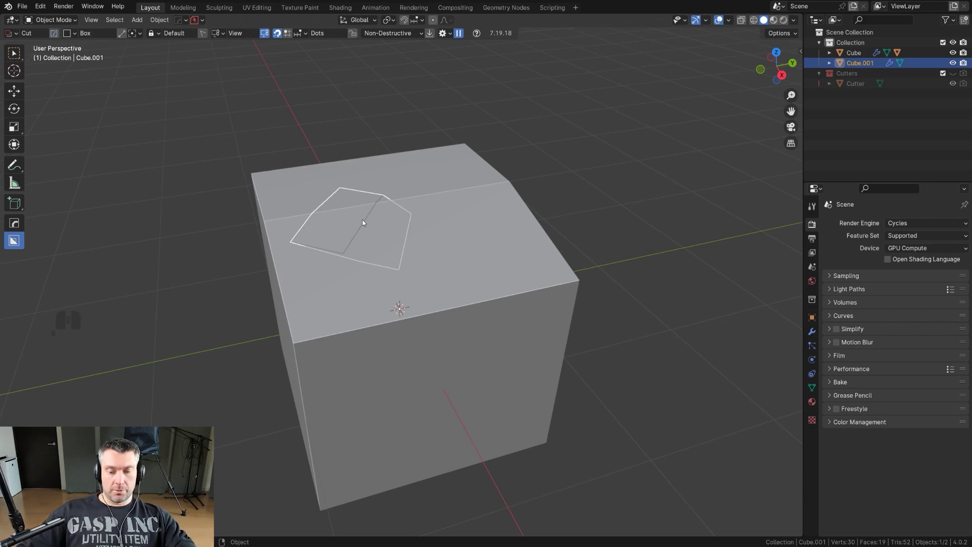
key("/")
key("/")
middle_click(368, 254)
middle_click(397, 227)
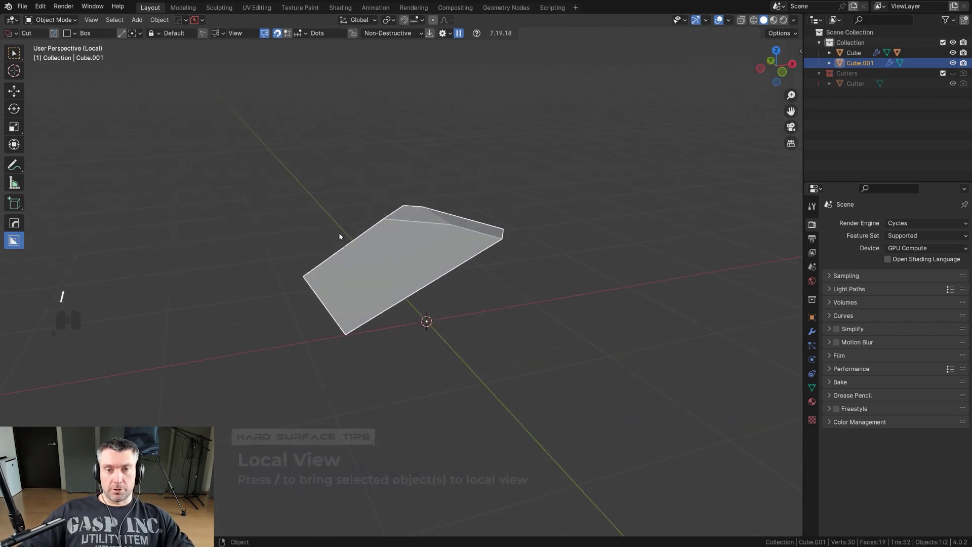
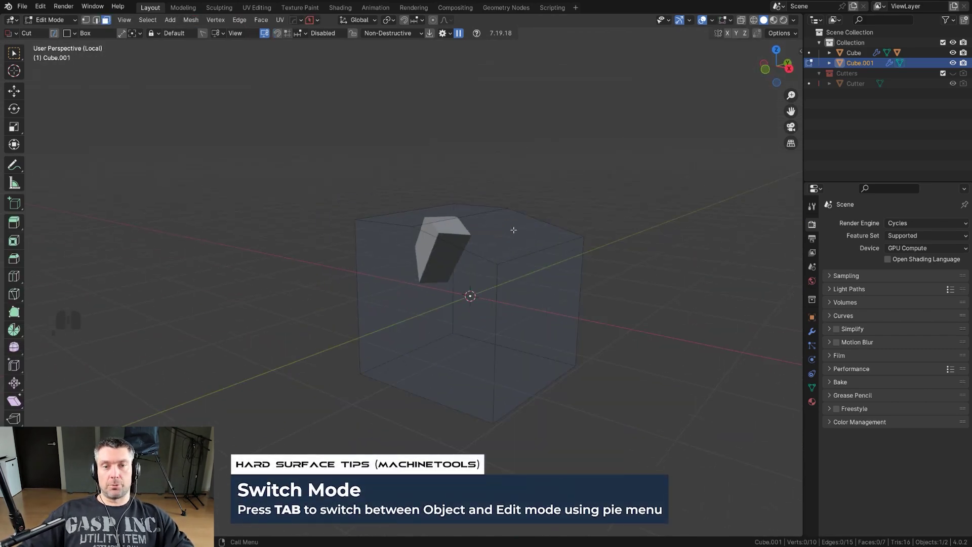
key("Tab")
key("/")
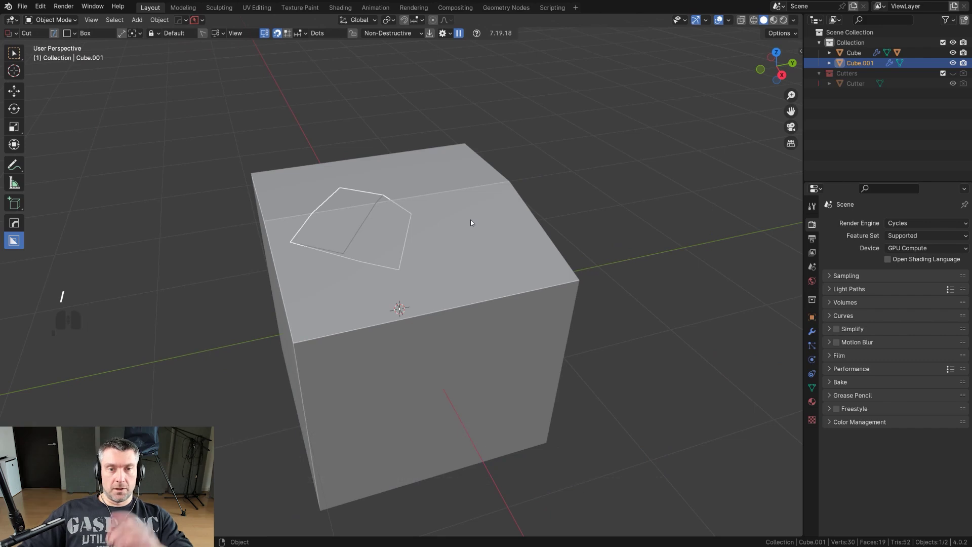
left_click_drag(402, 227, 493, 213)
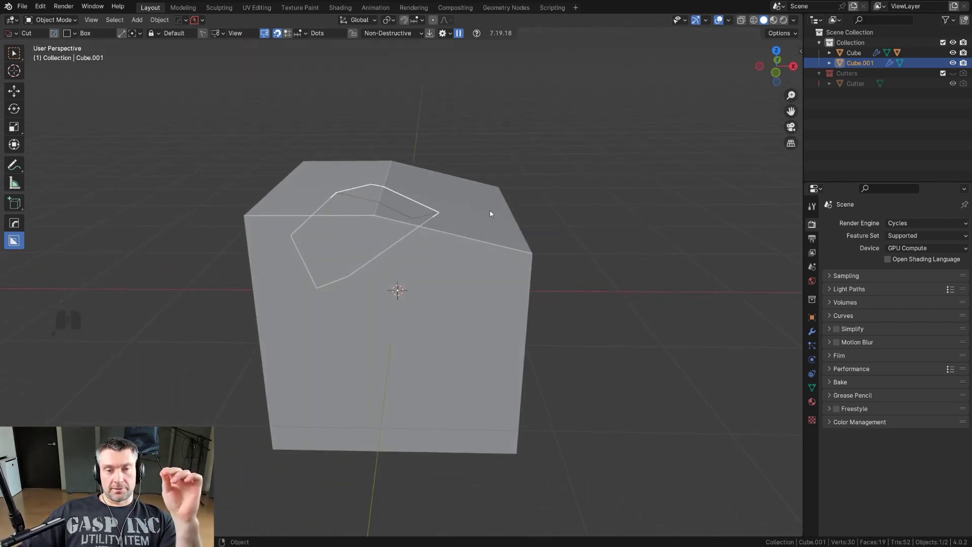
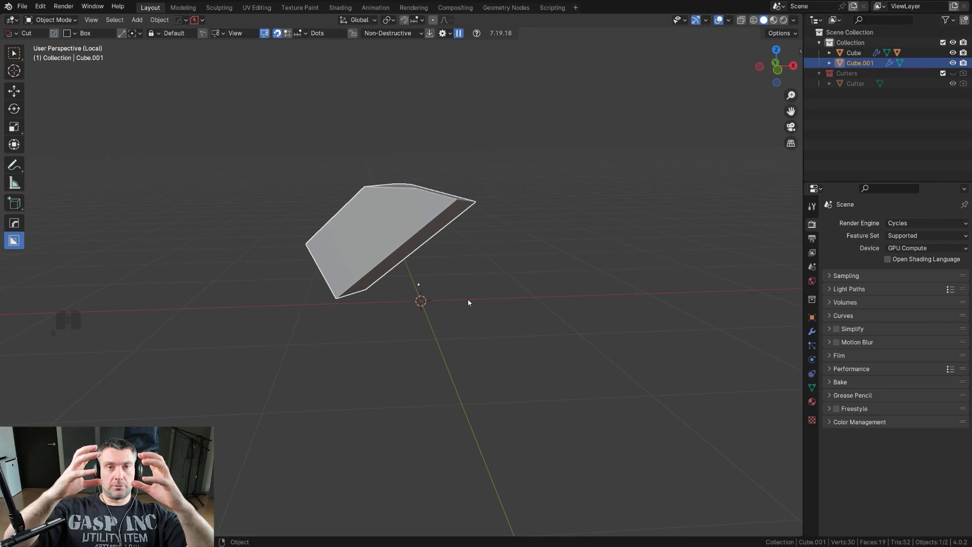
- Orbit around the isolated Cube.001 piece in Local View to inspect it
left_click_drag(471, 272, 413, 293)
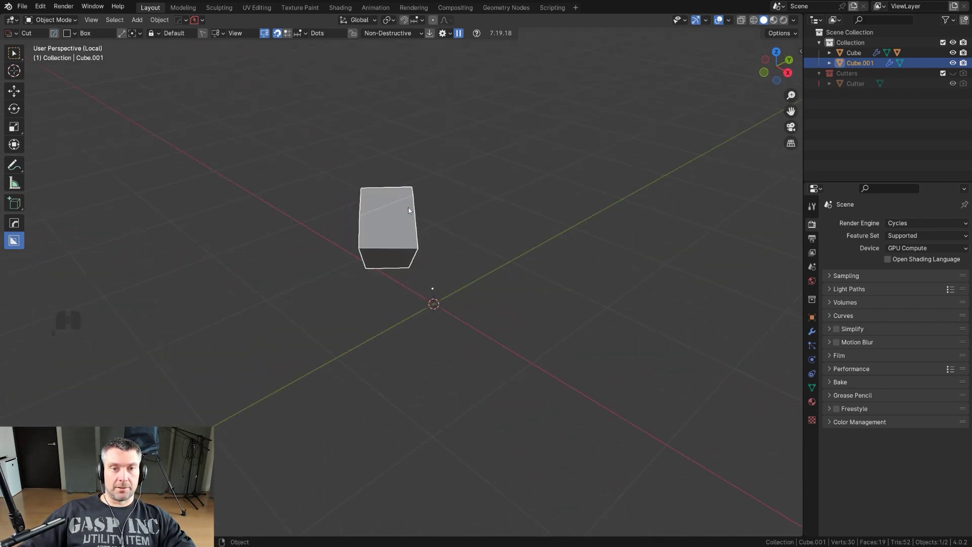
middle_click(418, 224)
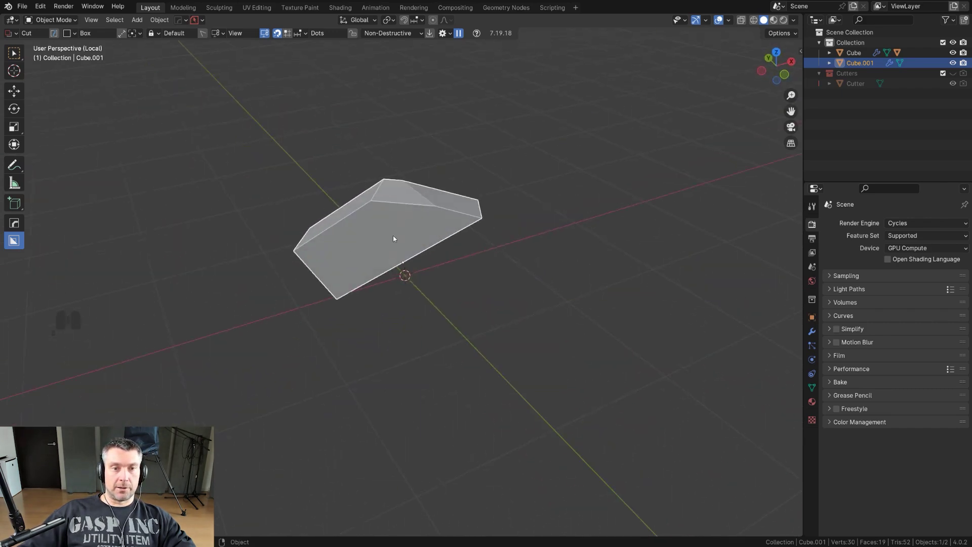
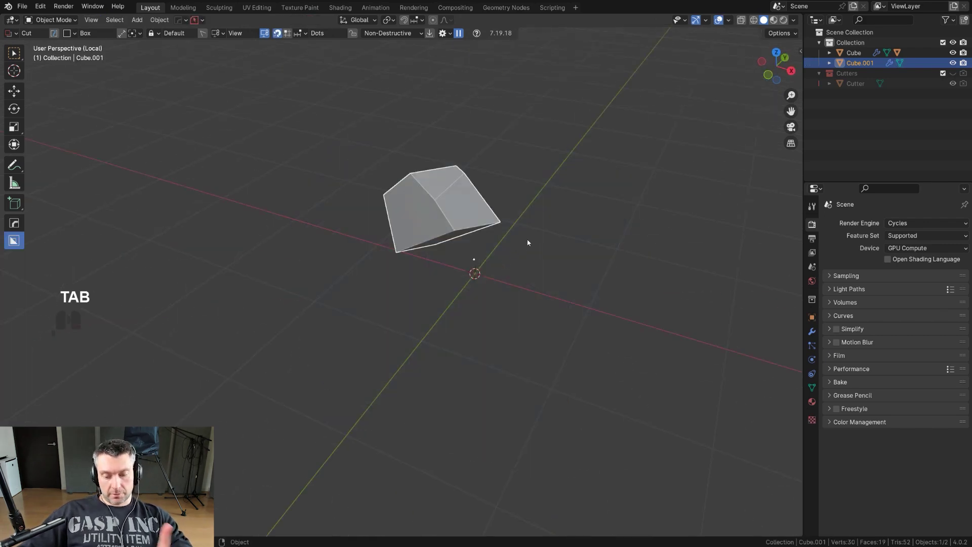
left_click_drag(485, 182, 400, 231)
left_click_drag(425, 269, 468, 289)
middle_click(455, 284)
- Return to the full scene and bring up the HardOps Q menu MeshTools for the piece
key("q")
middle_click(421, 283)
left_click_drag(366, 258, 396, 267)
middle_click(425, 266)
middle_click(432, 260)
key("q")
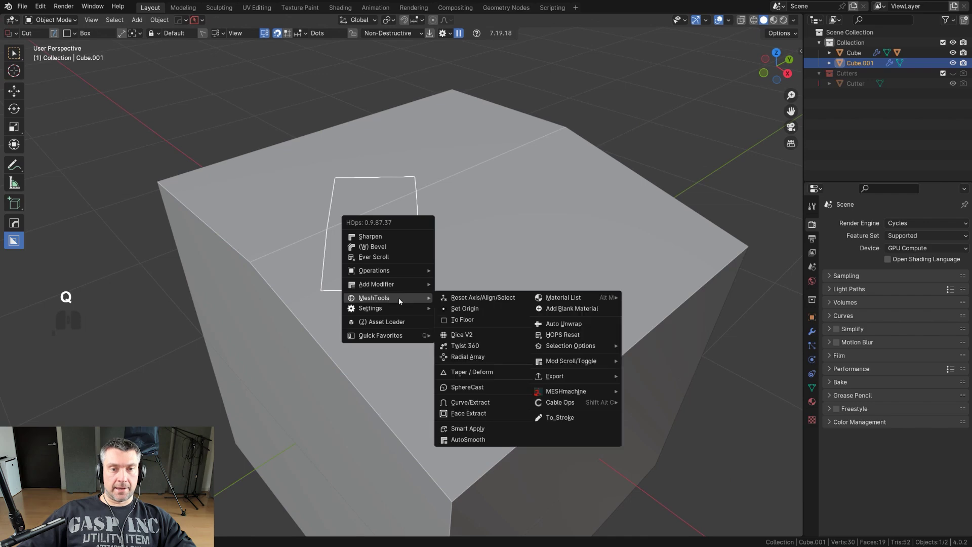
- Start MACHINEtools Set Origin on Cube.001 and orbit to view its top face
left_click(477, 312)
middle_click(412, 226)
middle_click(421, 263)
left_click_drag(430, 271, 464, 262)
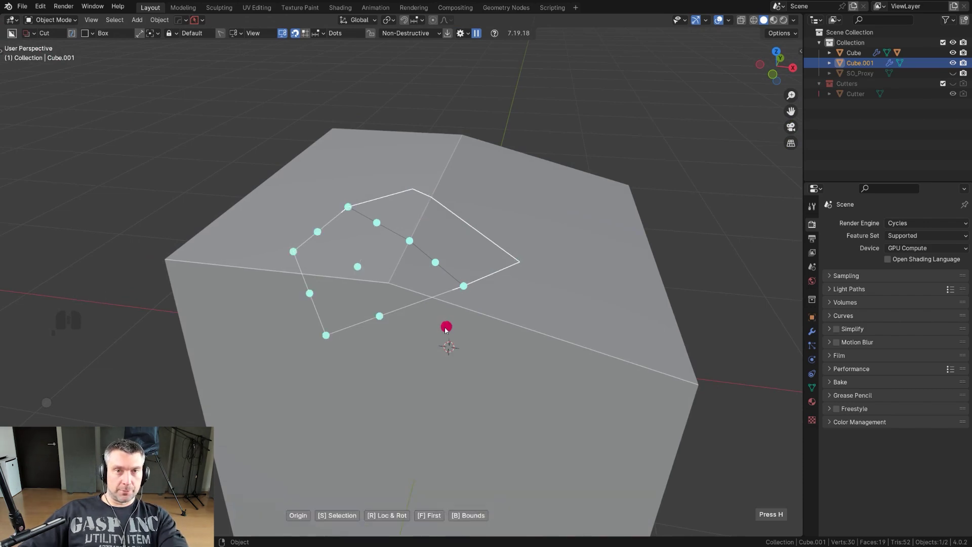
left_click_drag(498, 255, 454, 261)
middle_click(445, 230)
left_click_drag(435, 219, 448, 217)
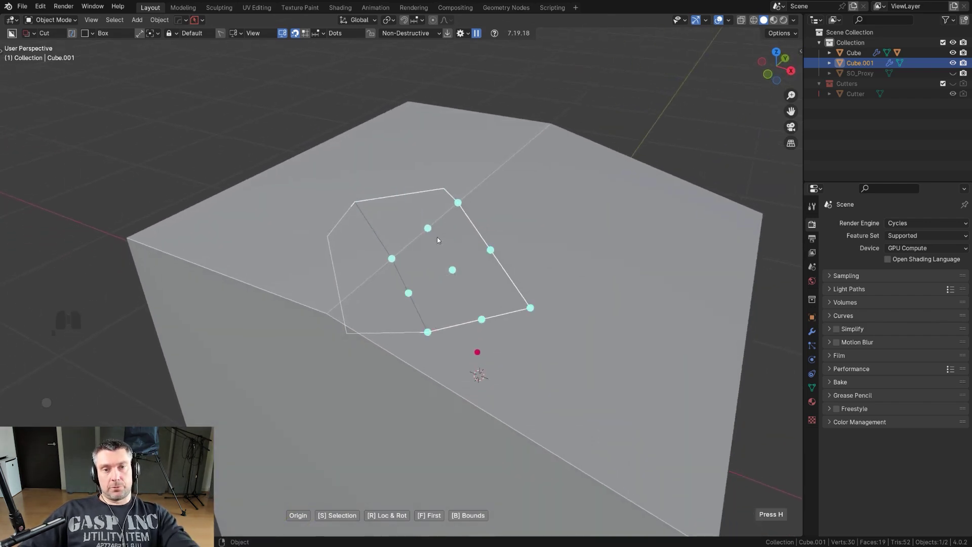
left_click_drag(438, 238, 423, 242)
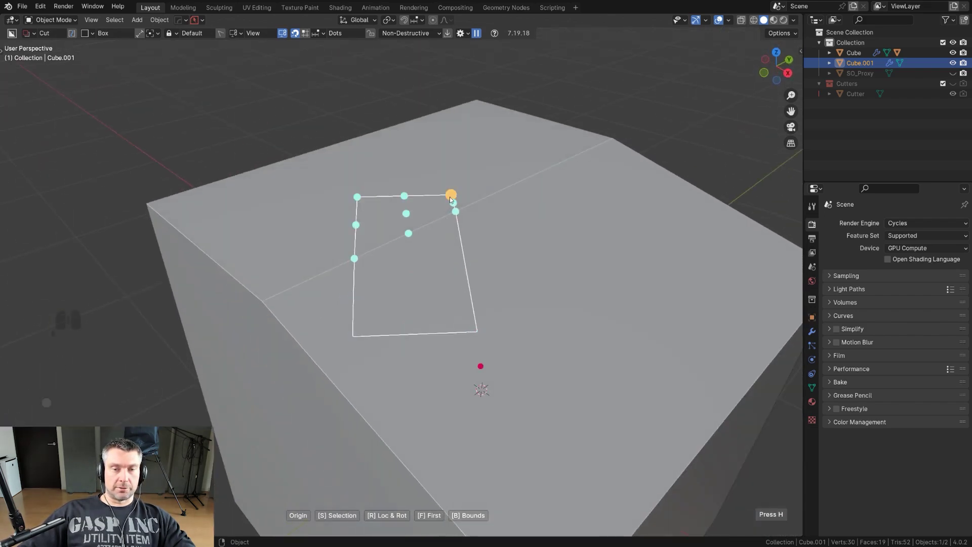
- Pick a point on the piece's surface and confirm the origin with its location and rotation
key("h")
middle_click(532, 267)
middle_click(517, 250)
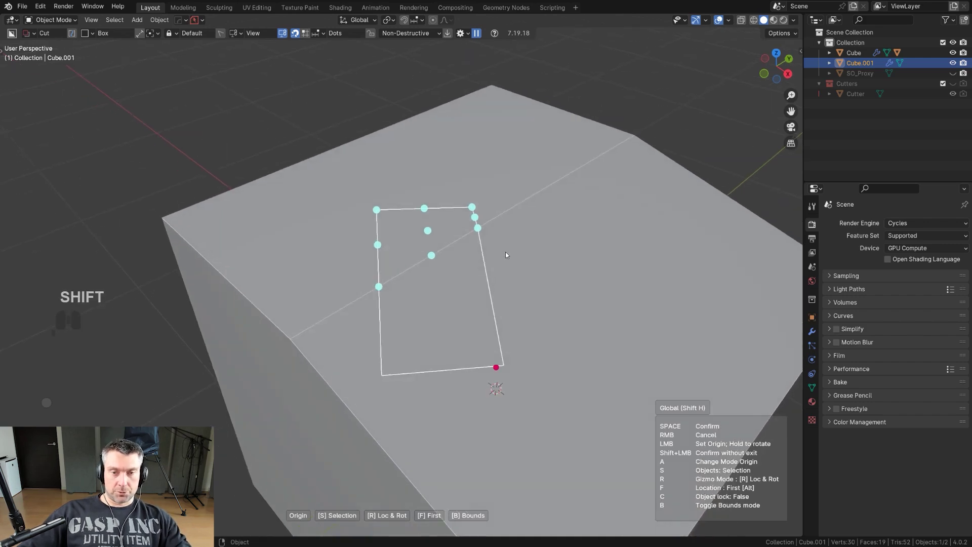
left_click_drag(472, 210, 381, 378)
key("f")
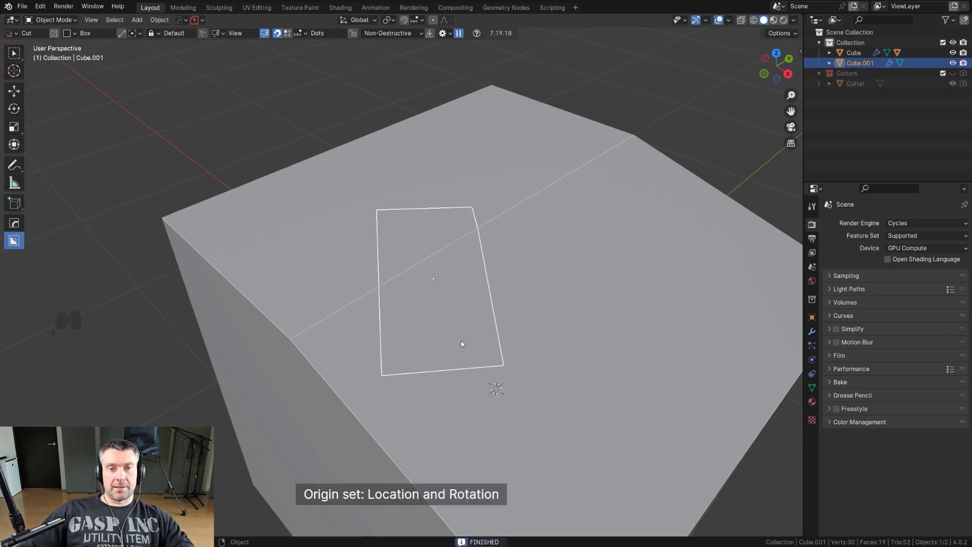
left_click_drag(467, 312, 471, 302)
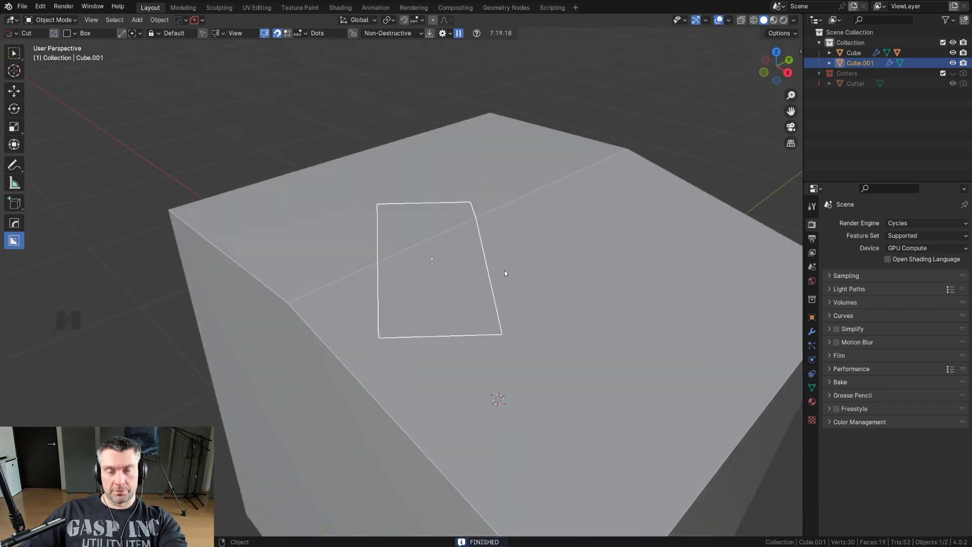
- Bring up the HardOps mirror gizmo on the piece, inspect it and exit
key("alt+x")
left_click_drag(447, 280, 472, 329)
left_click_drag(359, 384, 336, 361)
left_click(521, 268)
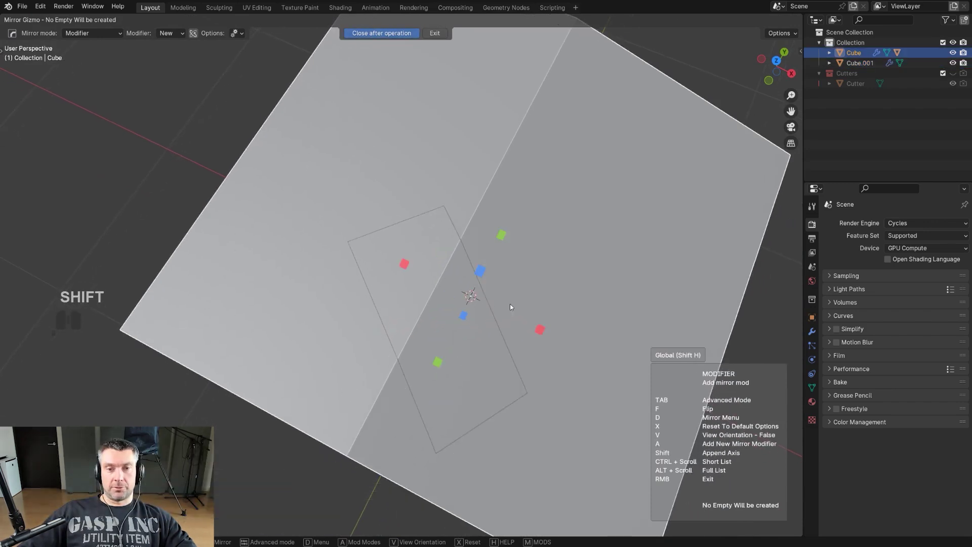
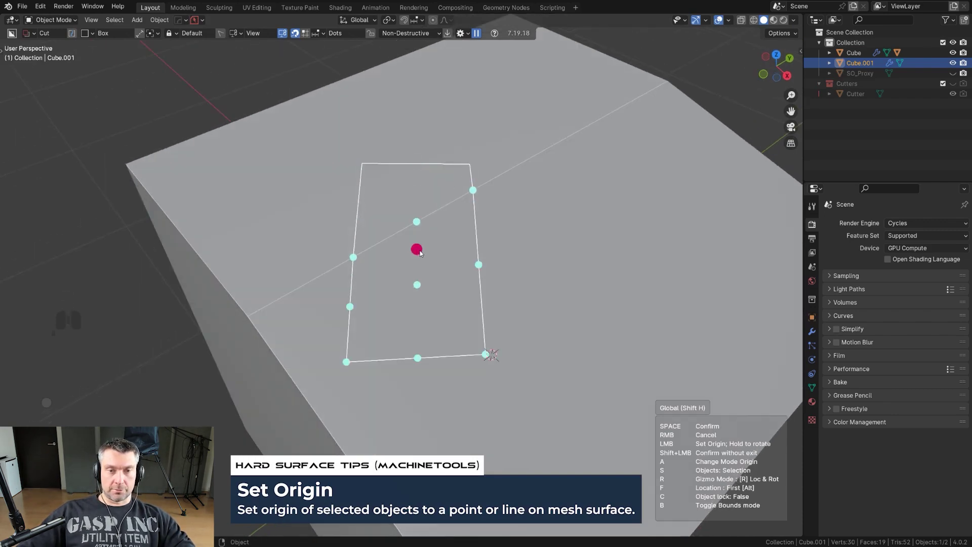
- Re-run Set Origin in Loc & Rot mode, snapping the origin onto the piece's edge
left_click_drag(422, 252, 422, 357)
key("r")
key("r")
- Mirror the piece across its new origin so its outline becomes an angled six-sided shape
key("alt+x")
key("alt+x")
left_click_drag(428, 262, 250, 282)
left_click_drag(238, 293, 441, 274)
right_click(441, 274)
left_click_drag(410, 237, 417, 218)
middle_click(412, 213)
left_click(265, 36)
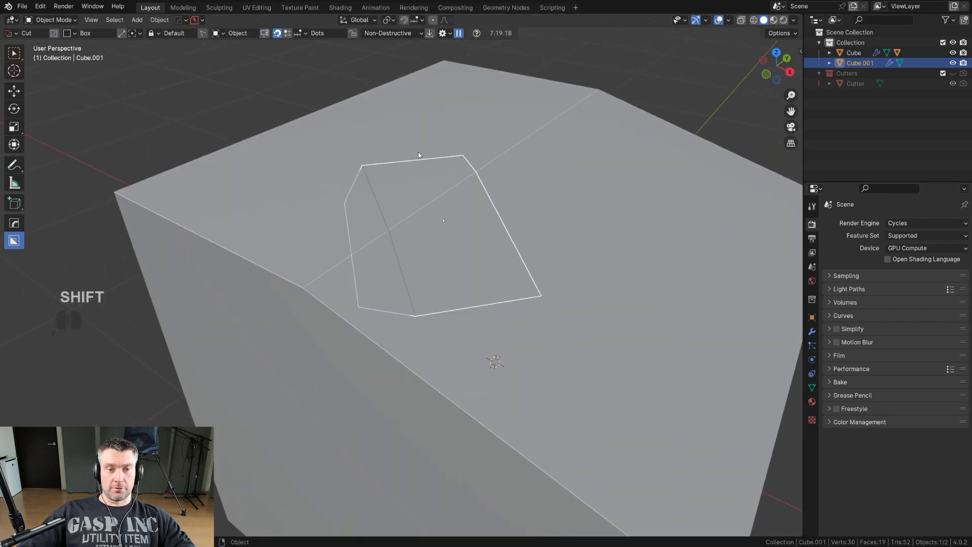
- In BoxCutter's orientation popup choose Object and list the orient methods to pick Nearest Edge
key("shift+v")
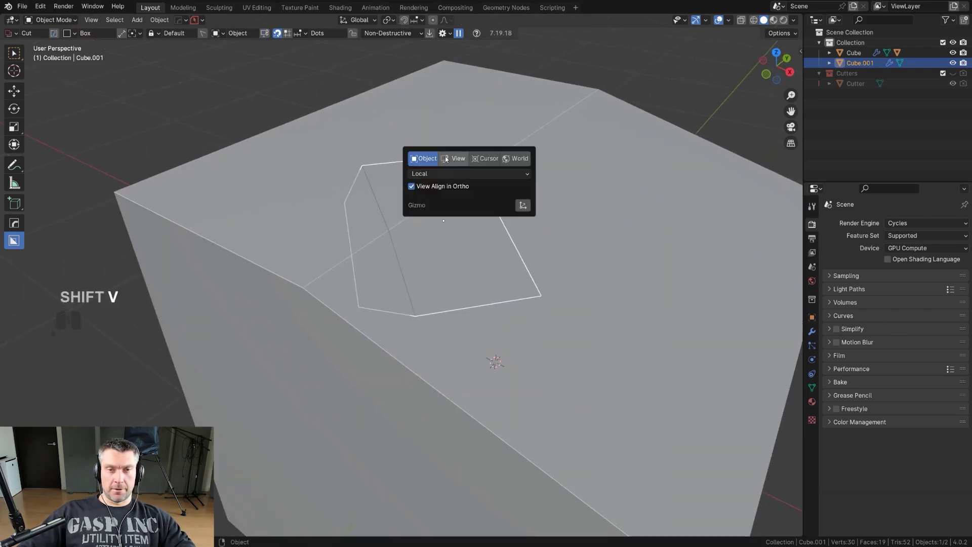
left_click(443, 178)
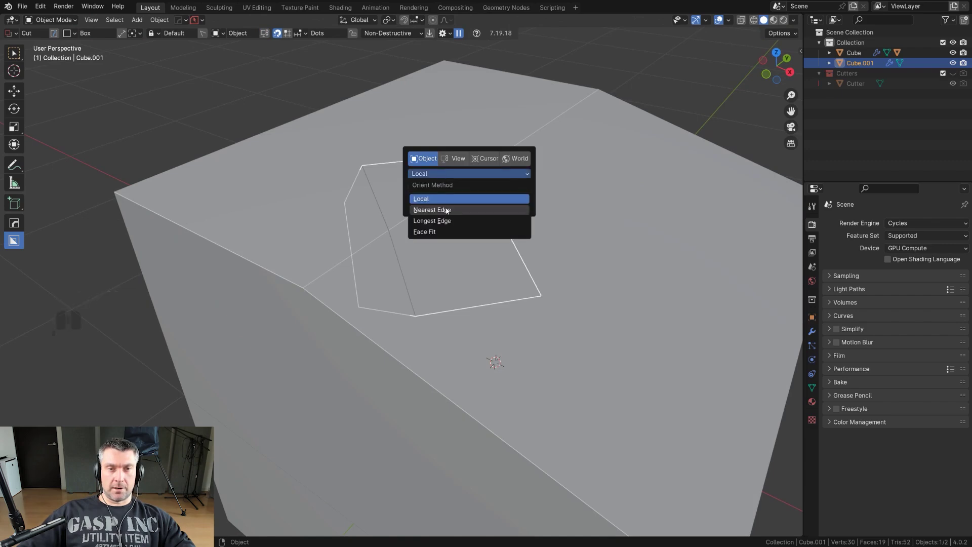
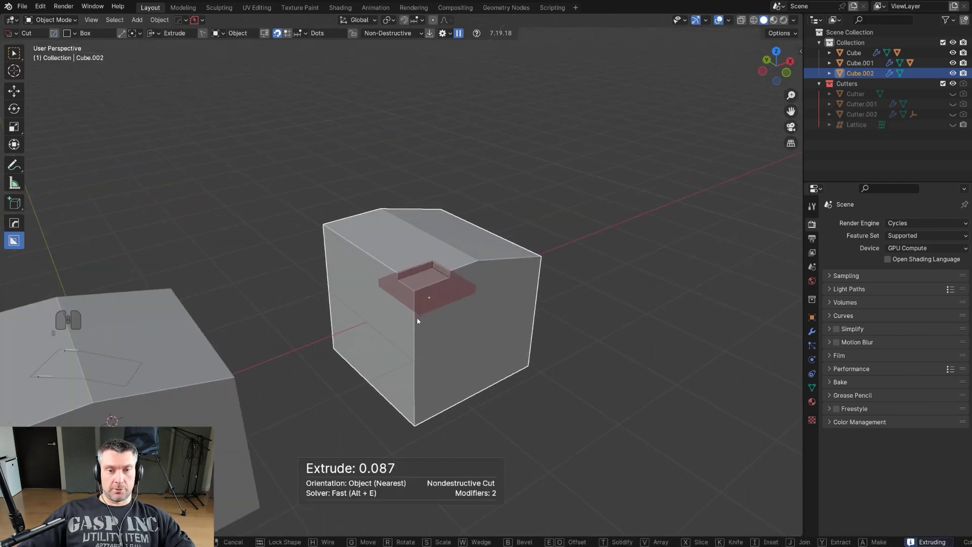
- Toggle the live cutter's mirror on the X, Y and Z axes with the number hotkeys
key("1")
key("2")
key("3")
key("4")
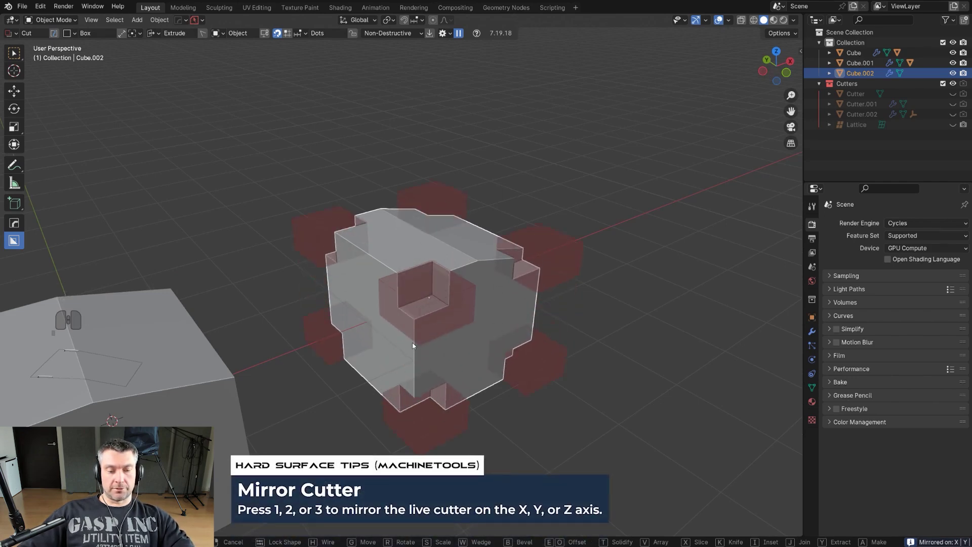
key("3")
key("2")
key("1")
key("3")
- Delete the earlier mirrored cutter and return to the rectangle-piece scene
left_click_drag(420, 344, 475, 306)
middle_click(475, 306)
double_click(467, 303)
key("x")
middle_click(400, 274)
middle_click(346, 276)
middle_click(303, 256)
middle_click(305, 300)
middle_click(303, 316)
middle_click(314, 299)
middle_click(343, 297)
- Draw a new edge-oriented rectangular box cut across the cube's top face
left_click_drag(456, 239, 456, 249)
middle_click(454, 247)
left_click_drag(472, 238, 488, 266)
left_click_drag(436, 252, 426, 232)
left_click_drag(445, 235, 440, 271)
left_click(440, 270)
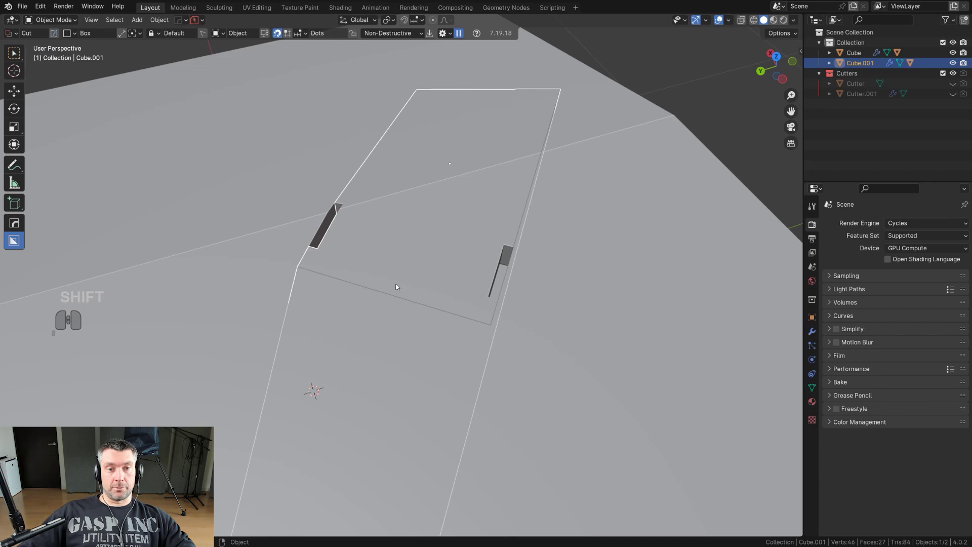
- Cut a small slot at the rectangle piece's lower edge, confirming with Shift+LMB to keep the cutter
left_click_drag(411, 296, 427, 316)
right_click(425, 315)
left_click_drag(388, 291, 453, 332)
left_click(445, 358)
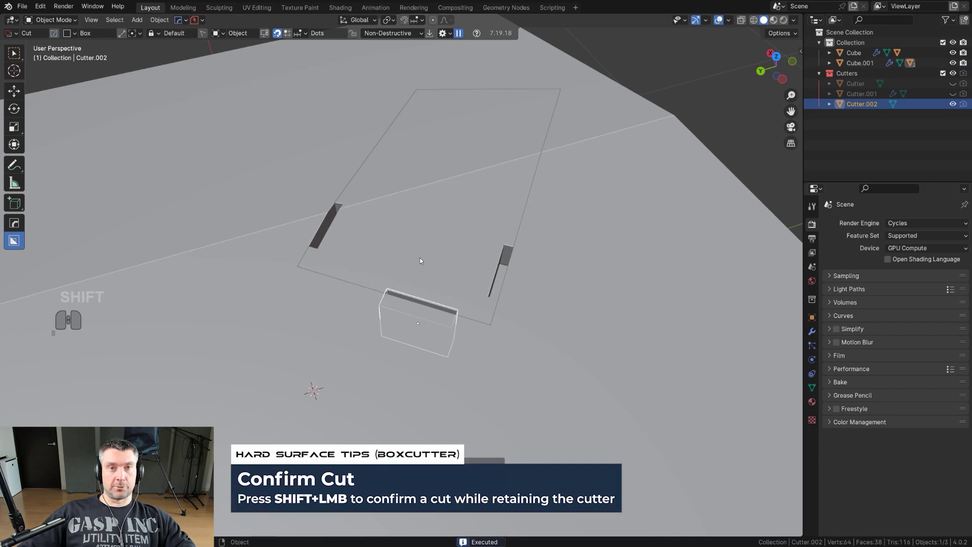
- Select the piece and the small cutter and mirror the cutter across it with HardOps Alt+X
left_click(441, 218)
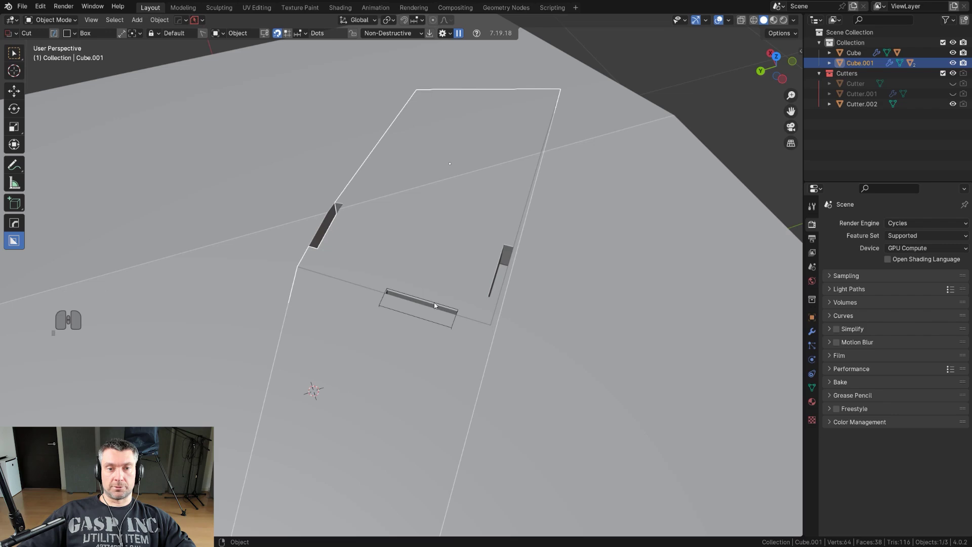
left_click(438, 304)
left_click(454, 242)
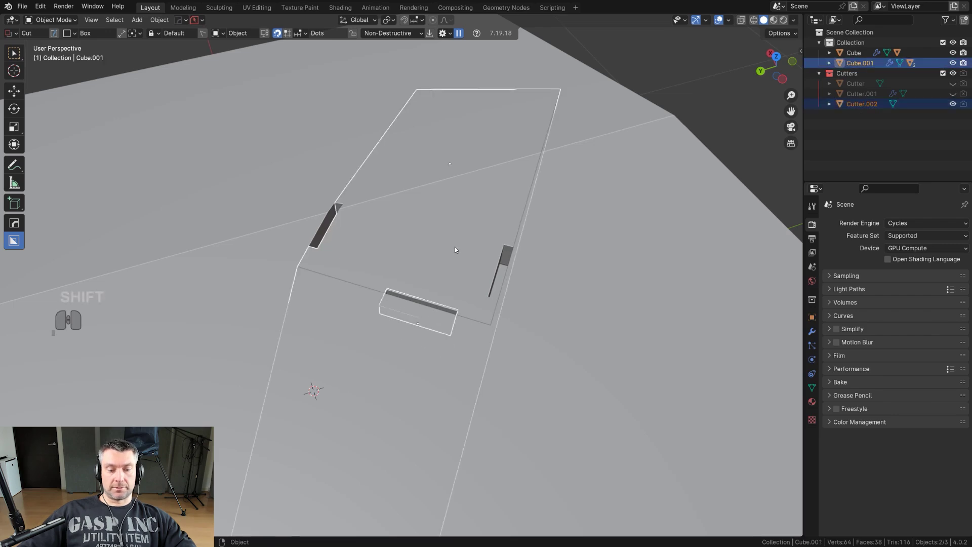
key("alt+x")
left_click(527, 182)
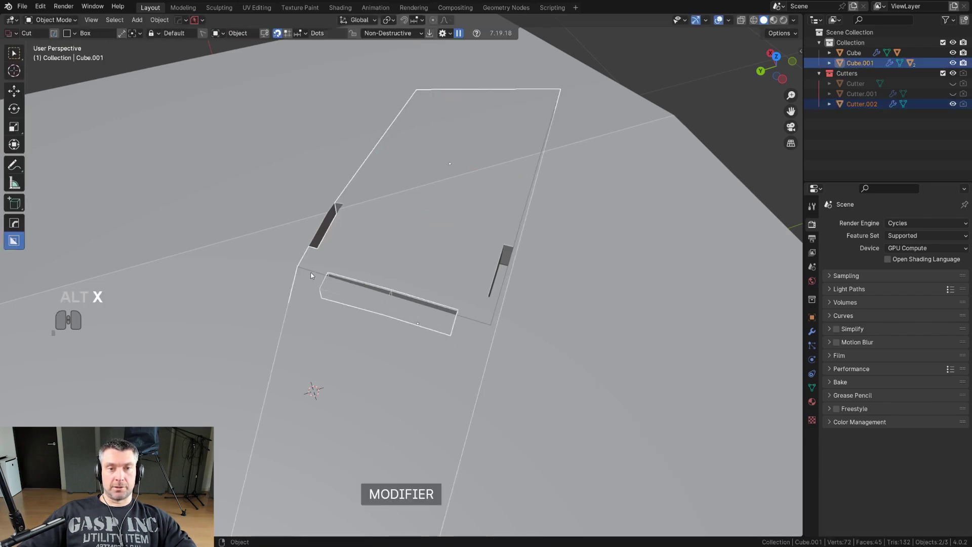
left_click(475, 252)
- Switch to the fresh plain cube scene and orbit to view its top
key("shift+2")
left_click_drag(397, 282, 310, 264)
middle_click(381, 274)
left_click_drag(410, 286, 380, 252)
middle_click(389, 252)
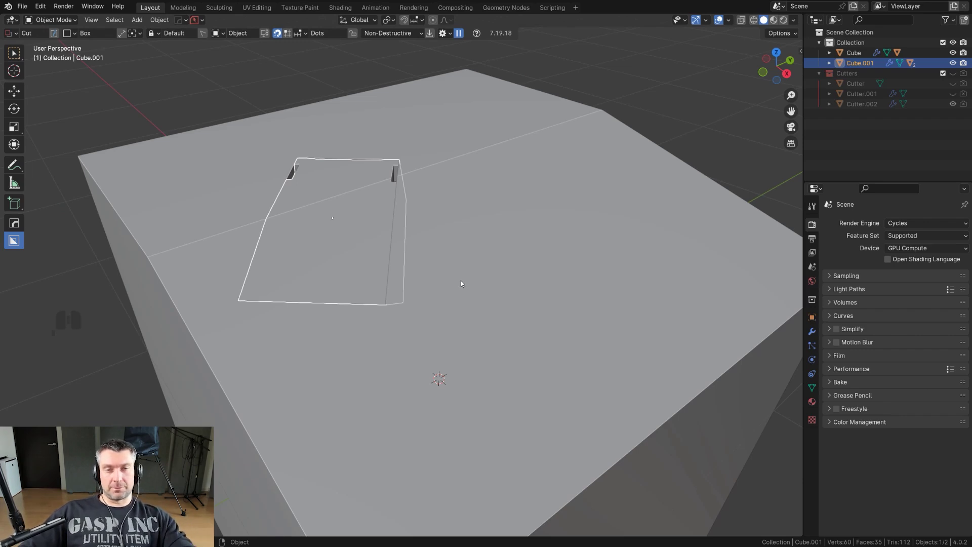
left_click_drag(423, 238, 408, 249)
middle_click(394, 238)
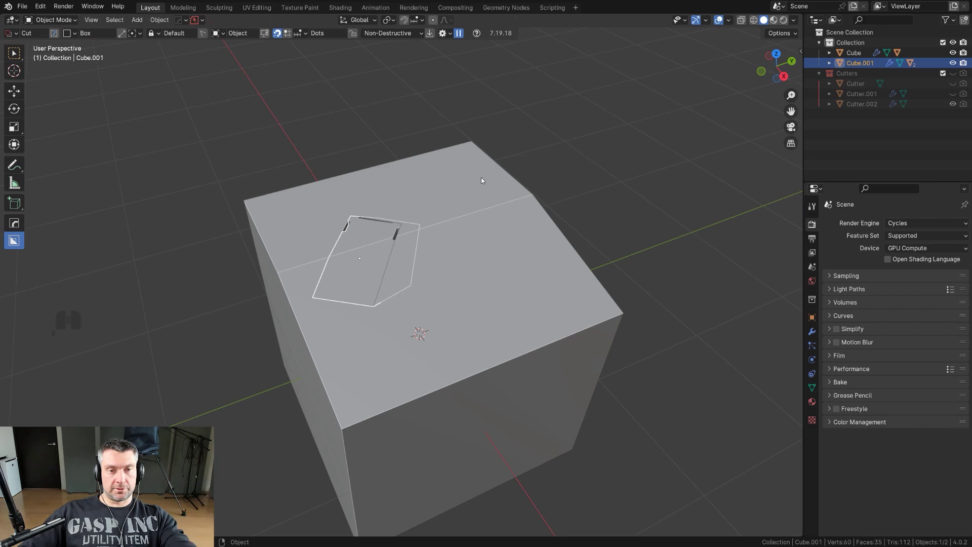
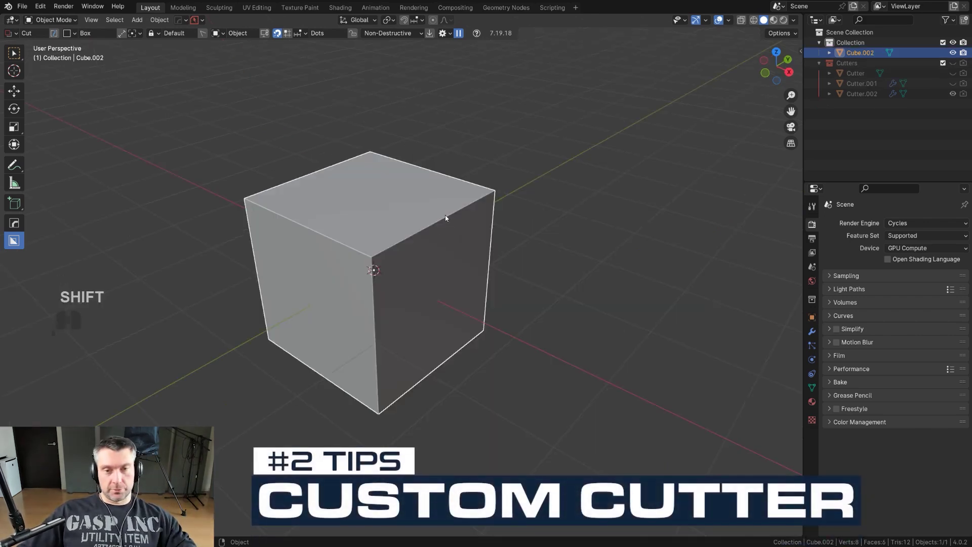
- Finish the stepped box cut into the cube's top face
middle_click(453, 215)
middle_click(438, 217)
middle_click(441, 224)
left_click_drag(465, 177, 446, 265)
left_click(455, 327)
middle_click(514, 258)
left_click_drag(510, 252, 438, 200)
left_click(368, 150)
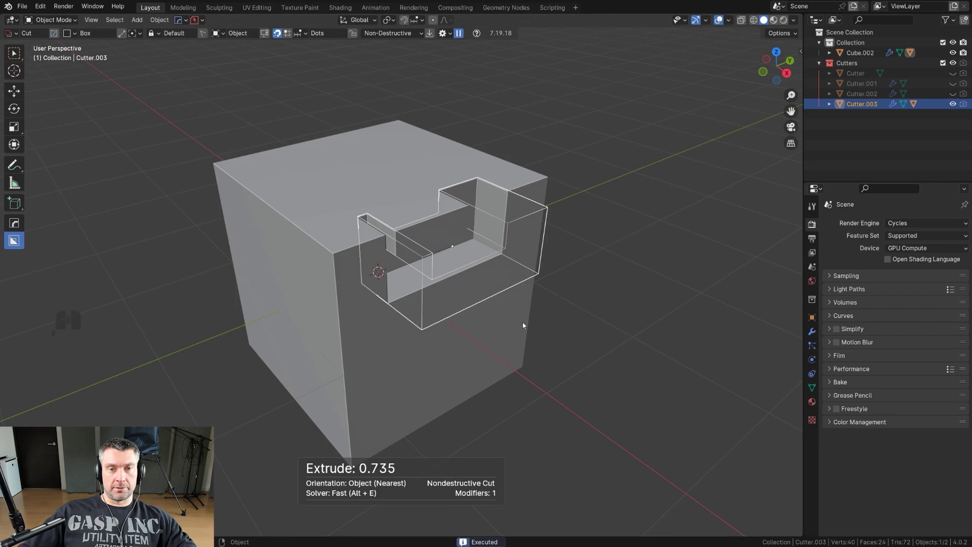
- Adjust the cut and mirror it across the cube with the HardOps Alt+X gizmo
left_click_drag(485, 292, 455, 266)
left_click_drag(397, 252, 409, 275)
left_click(355, 251)
left_click_drag(462, 272, 459, 286)
left_click(448, 187)
key("alt+x")
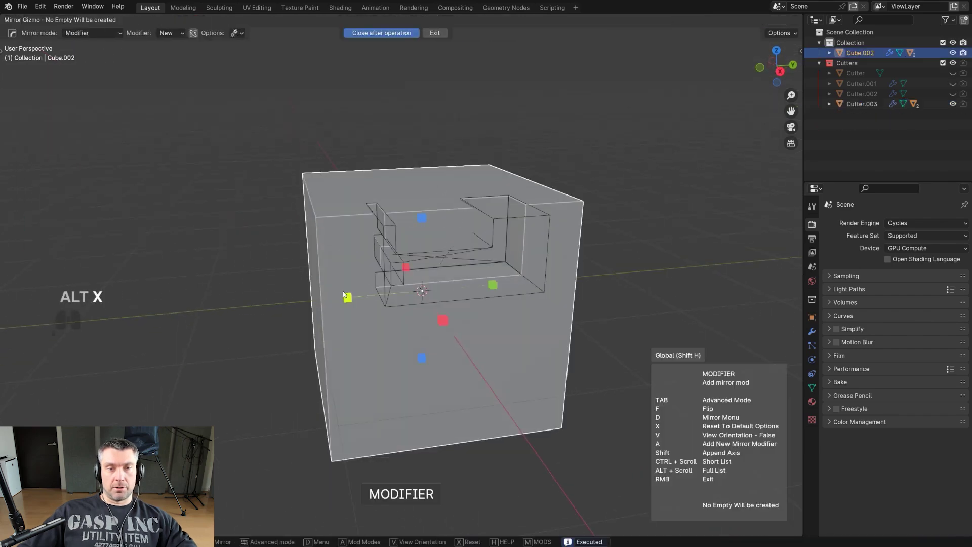
left_click(350, 299)
left_click(415, 190)
- Apply the cutter modifiers to the cube from the HardOps Q menu
key("q")
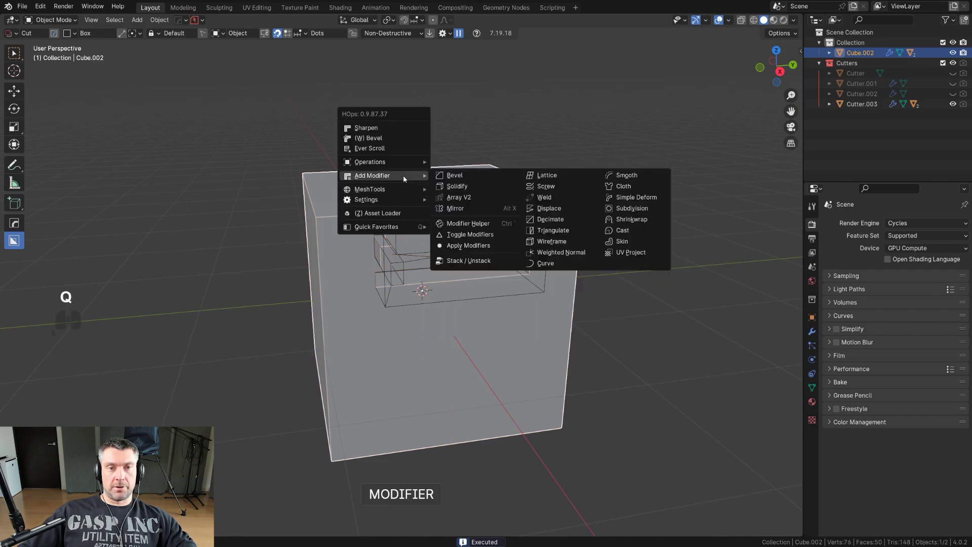
left_click(480, 258)
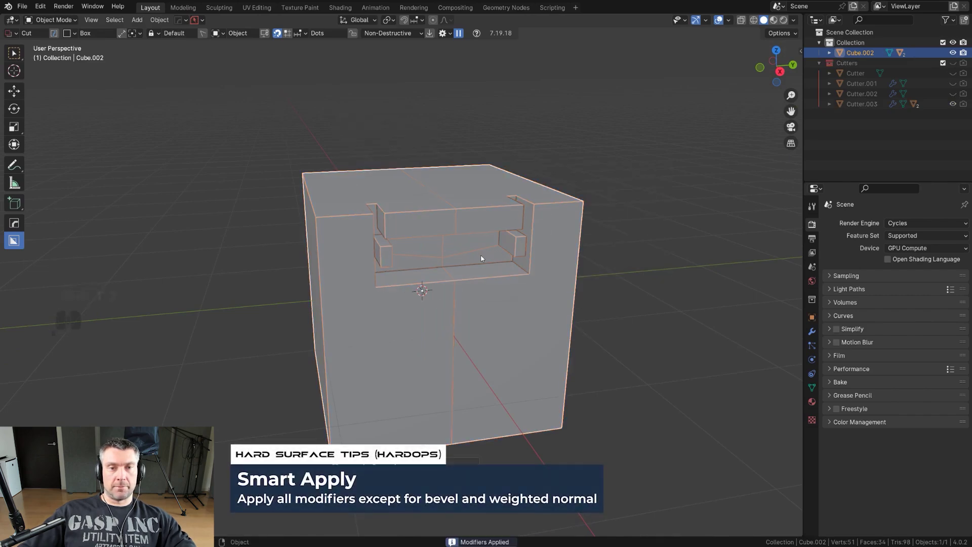
middle_click(496, 259)
- Add a Weighted Normal modifier with Keep Sharp to the cut cube and inspect it
key("q")
key("q")
left_click(516, 230)
left_click(516, 230)
key("alt+q")
left_click(506, 215)
left_click_drag(509, 235, 498, 238)
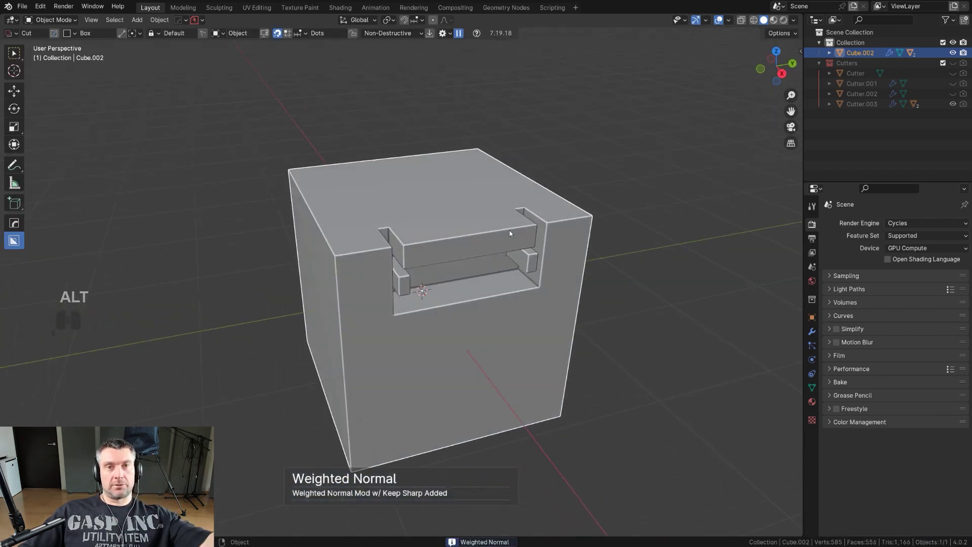
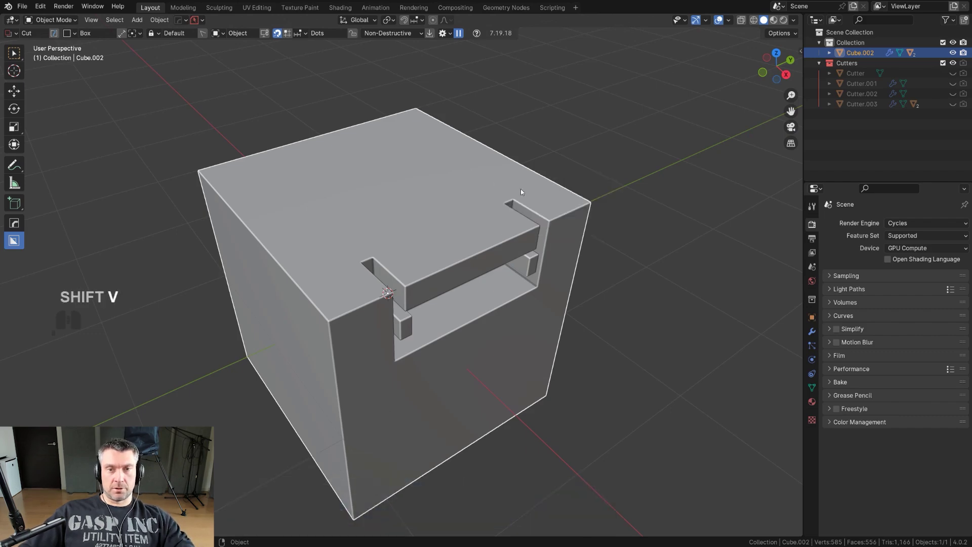
- Draw a BoxCutter recess across the cube's top and confirm the cut
key("shift+v")
left_click_drag(522, 191, 396, 318)
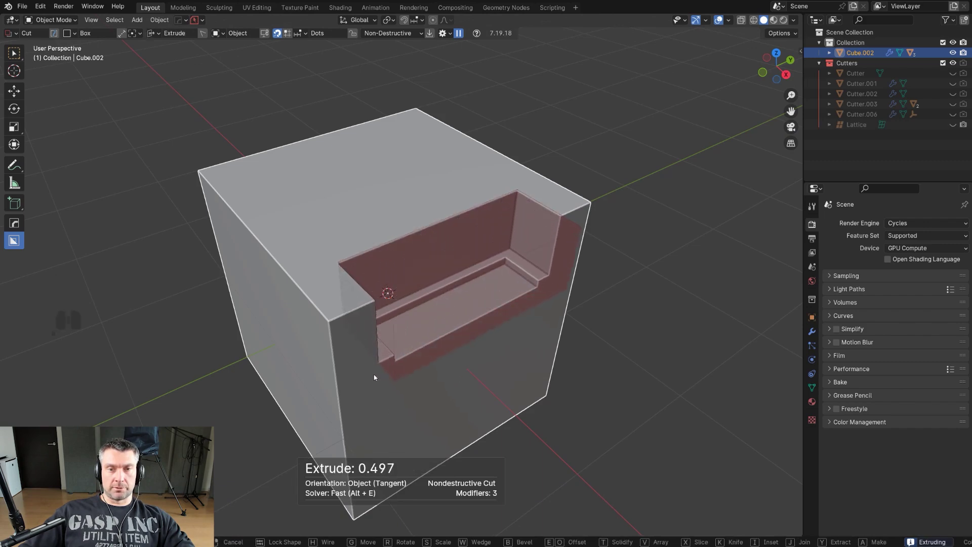
key("y")
left_click(373, 386)
- Draw a slot cutter along the cube's top edge and extrude it down into the cube
left_click_drag(348, 302, 602, 307)
middle_click(529, 288)
left_click_drag(532, 193, 481, 322)
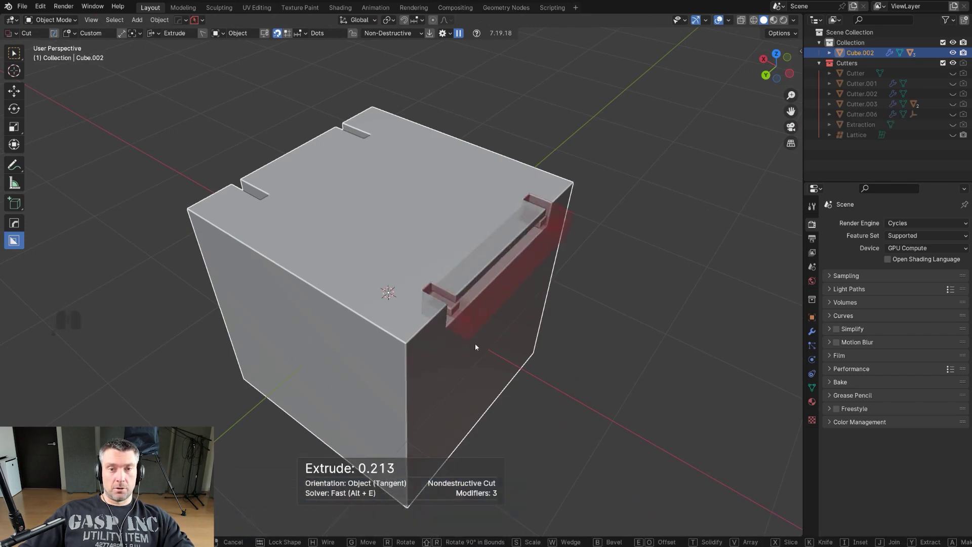
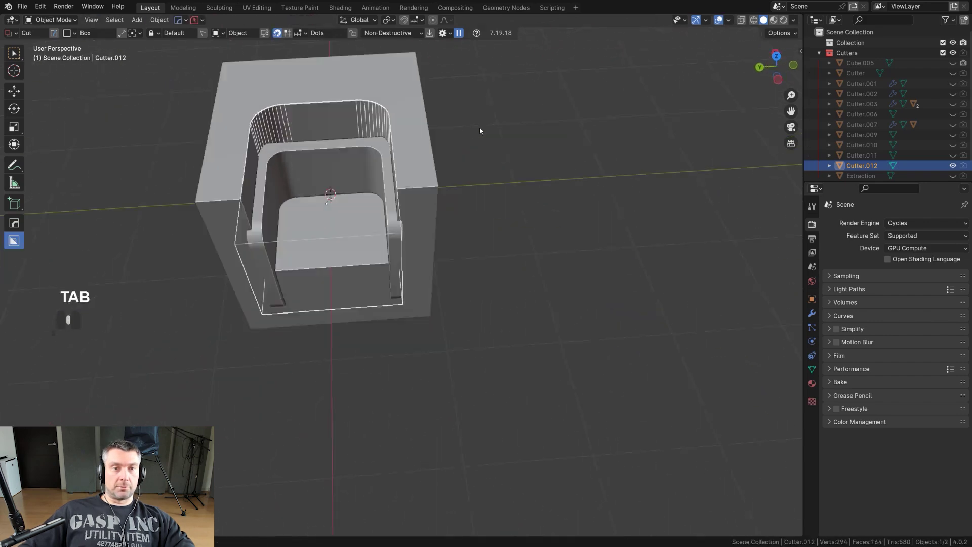
- Hide the finished cut cube so only the empty grid remains in the viewport
key("shift+2")
middle_click(410, 178)
key("shift+2")
left_click_drag(452, 211, 545, 303)
left_click_drag(511, 252, 466, 196)
middle_click(445, 164)
left_click(431, 217)
key("x")
left_click(431, 217)
left_click_drag(369, 245, 385, 251)
middle_click(411, 234)
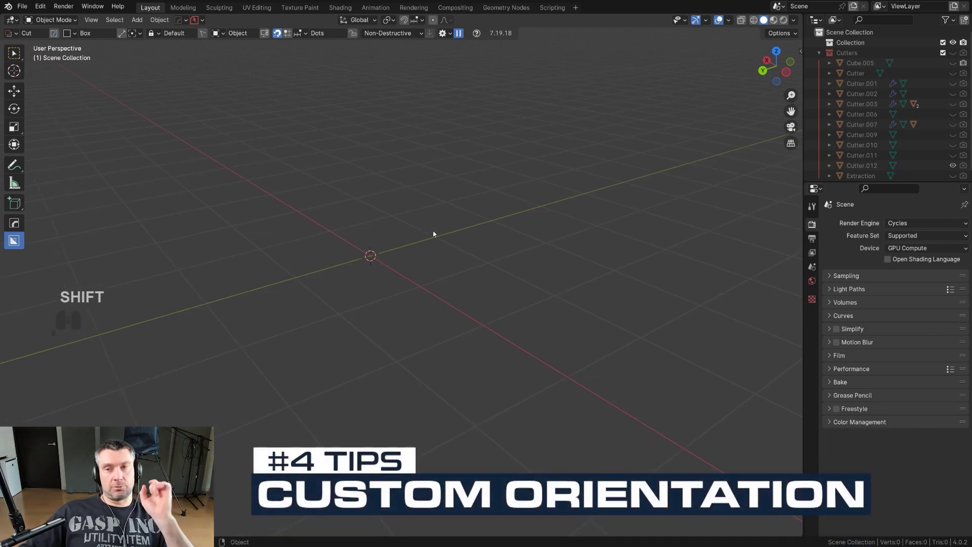
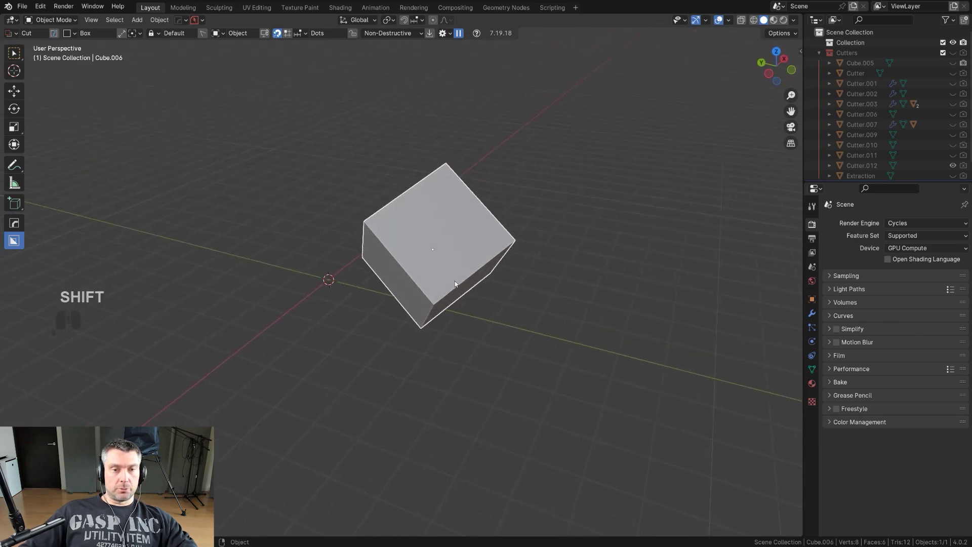
- Add a new cube and rotate it to an arbitrary tilted angle, confirming the rotation
middle_click(459, 282)
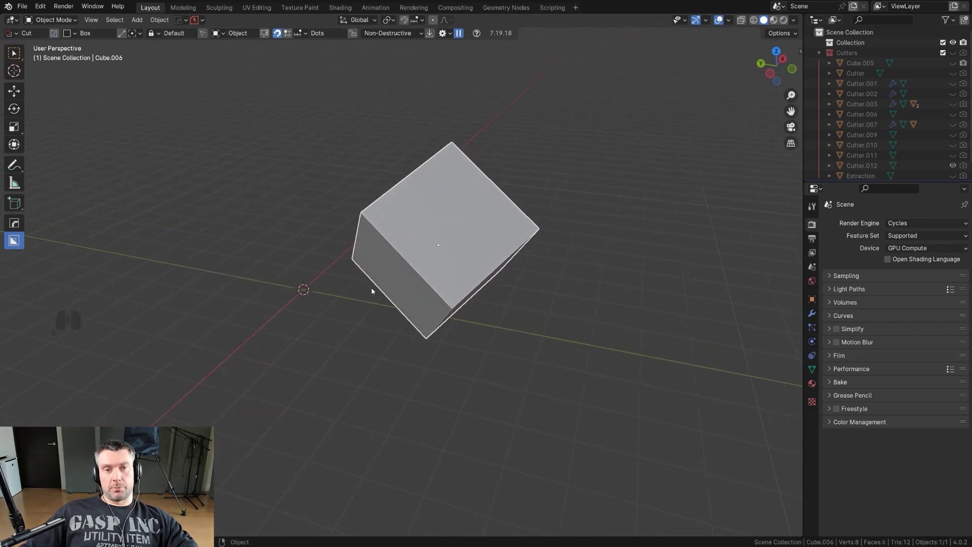
key("alt+x")
key("alt+x")
left_click_drag(571, 206, 538, 185)
left_click_drag(431, 258, 451, 263)
left_click_drag(458, 257, 607, 236)
key("ctrl+a")
left_click(599, 246)
- Try the HardOps mirror gizmo along the cube's own axes, then leave it for the cursor/origin options
key("alt+x")
left_click_drag(565, 219, 588, 208)
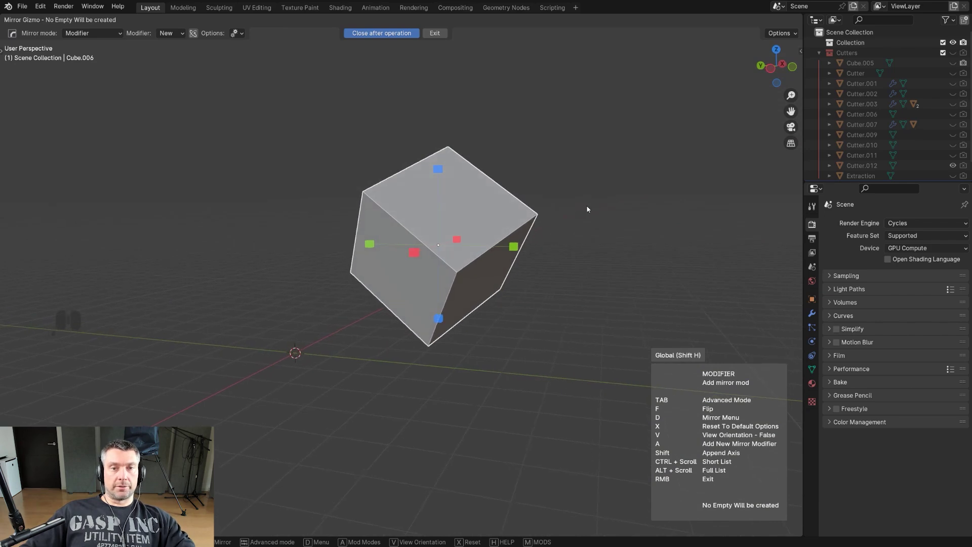
left_click_drag(588, 208, 533, 233)
left_click_drag(533, 232, 454, 237)
middle_click(442, 244)
left_click_drag(467, 246, 488, 246)
key("shift+s")
key("shift+s")
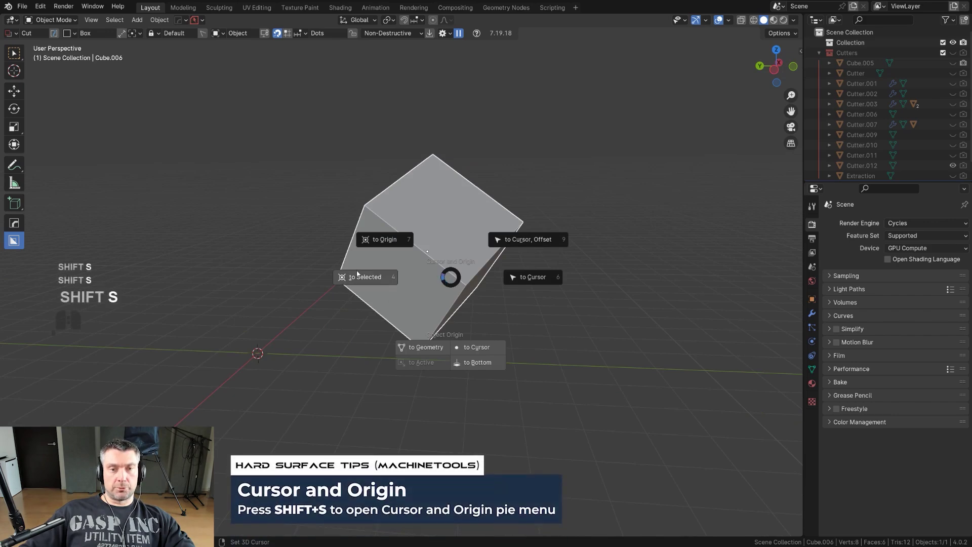
- Orbit and zoom in close to the tilted cube's top face
middle_click(400, 268)
left_click_drag(458, 276, 448, 309)
left_click_drag(451, 296, 390, 281)
middle_click(397, 285)
left_click_drag(426, 286, 412, 305)
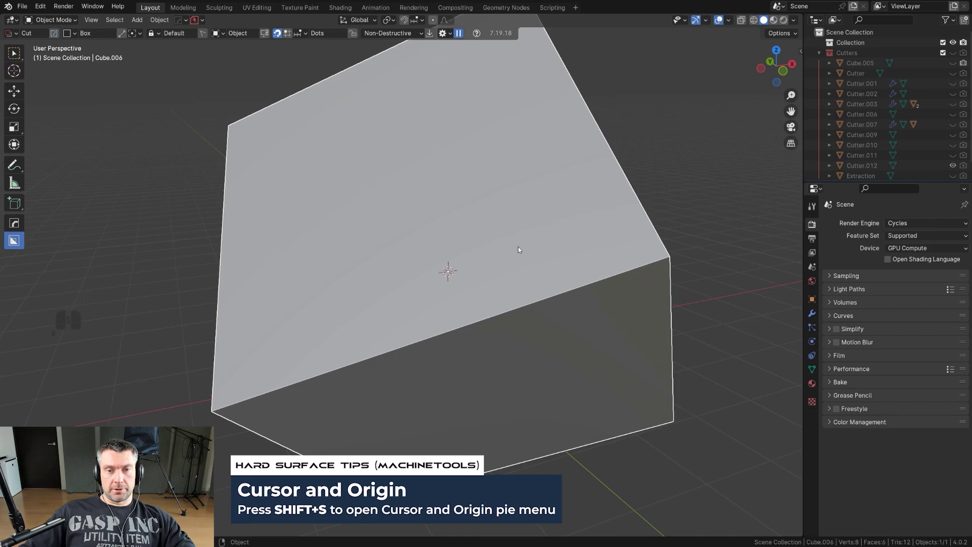
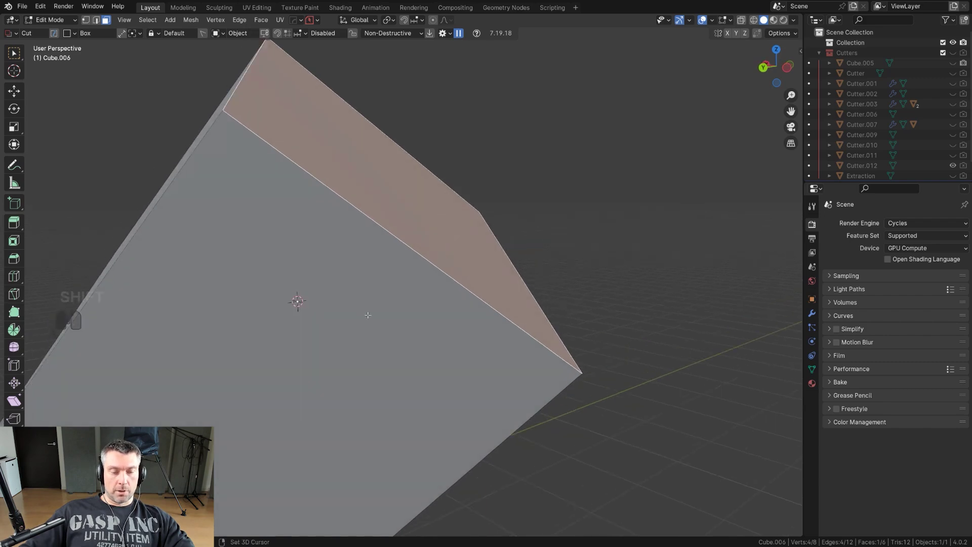
- In Edit Mode, snap the 3D cursor to the selected top face using Cursor to Face
key("shift+s")
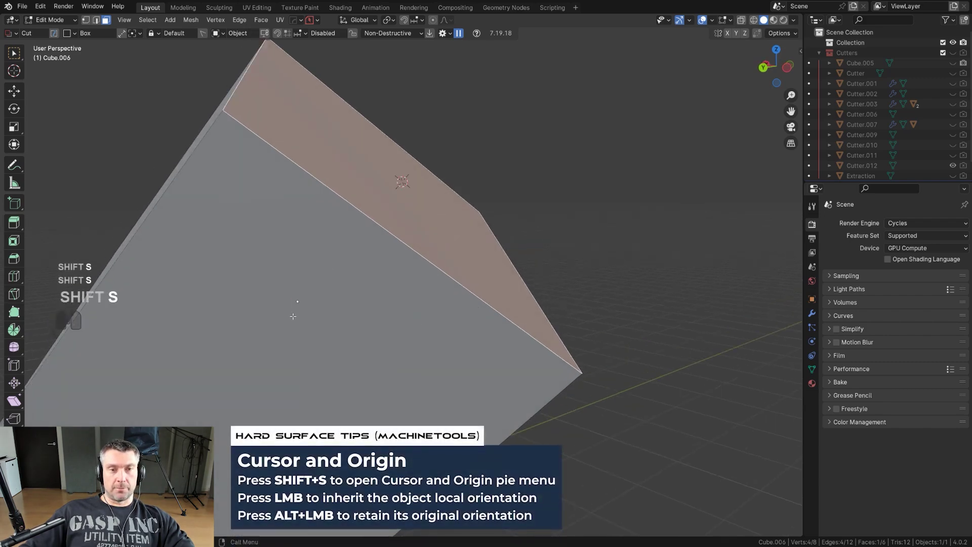
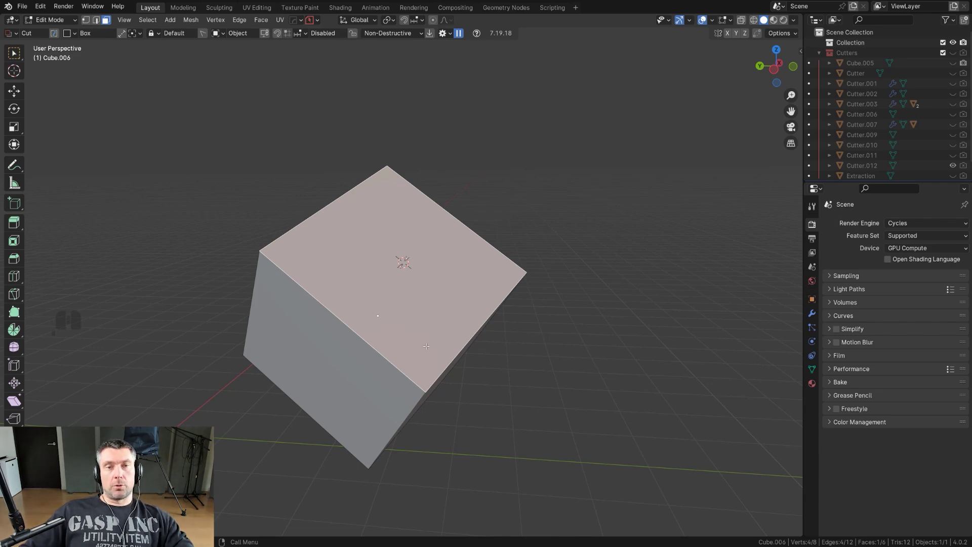
key("Tab")
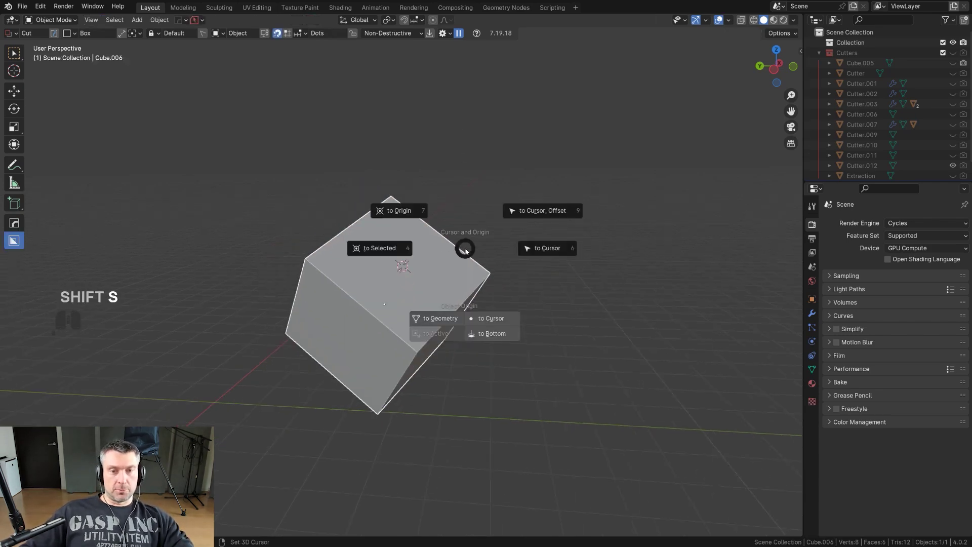
key("shift+s")
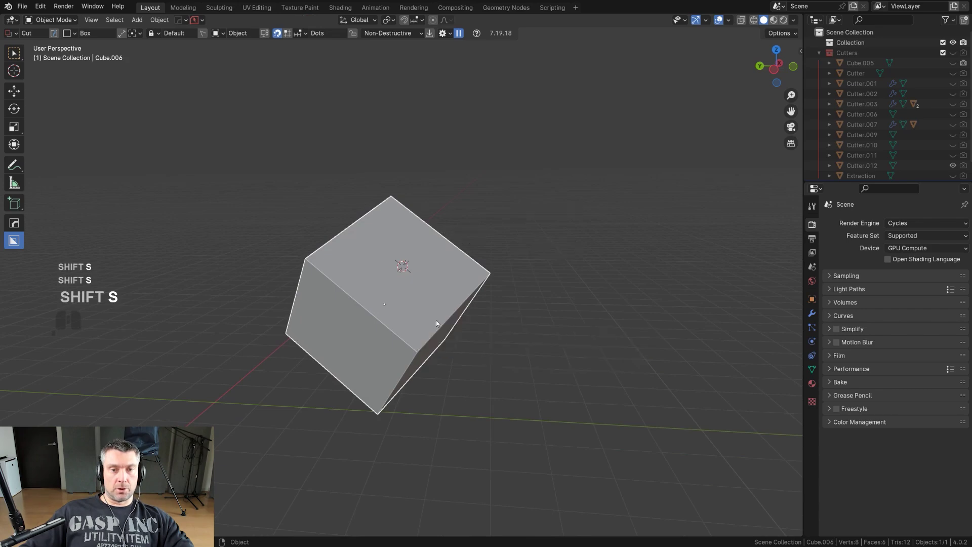
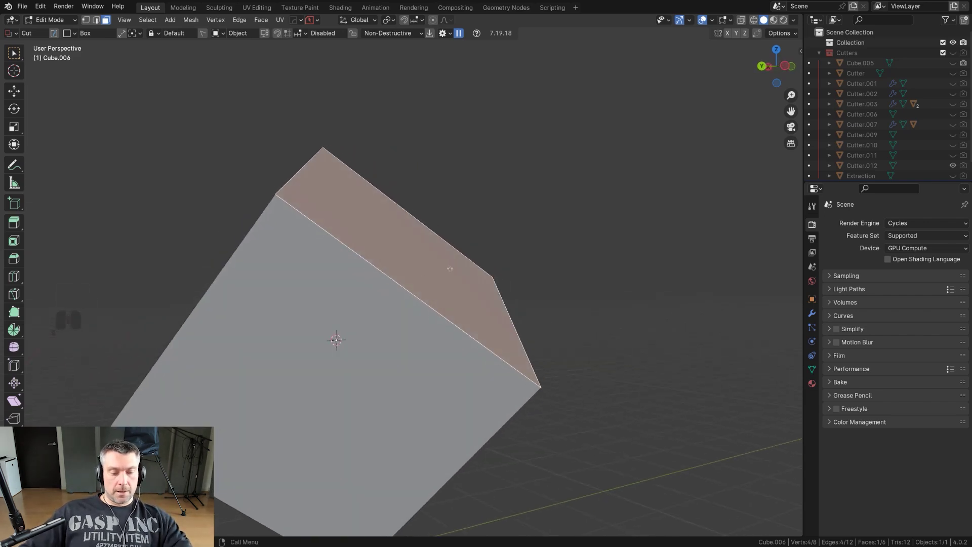
key("shift+s")
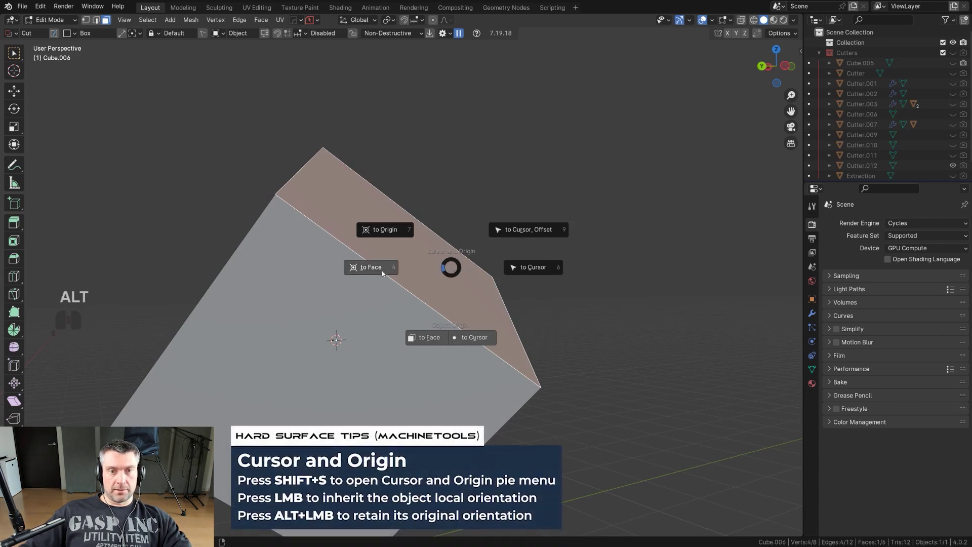
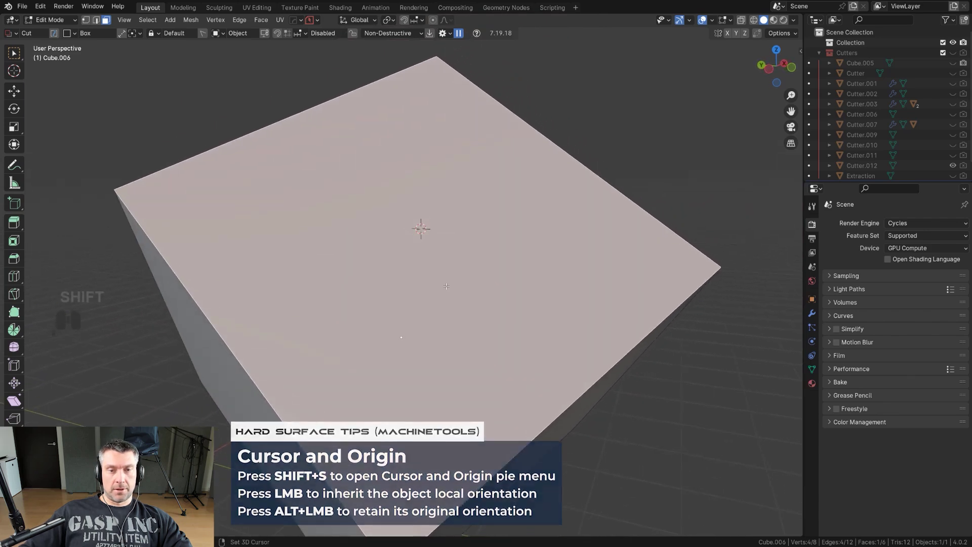
key("shift+s")
key("shift+s")
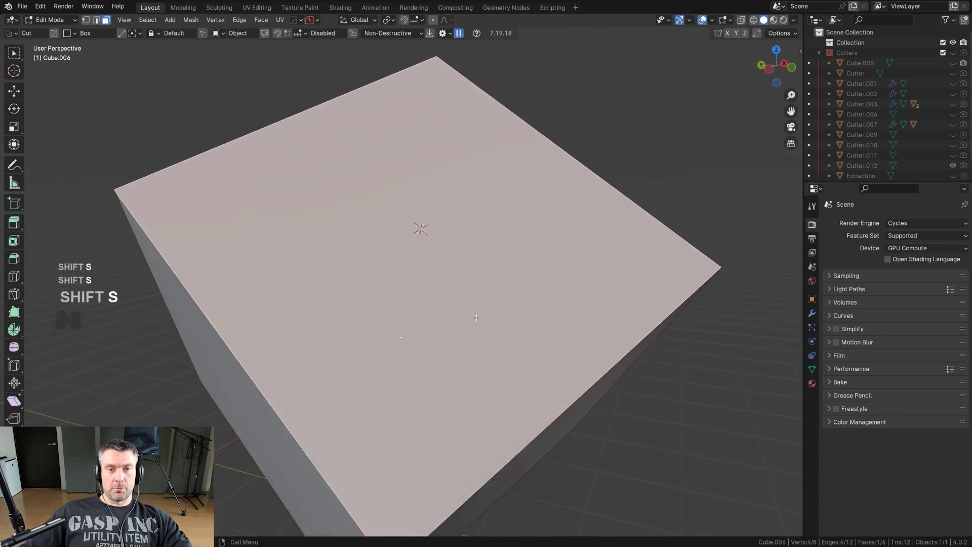
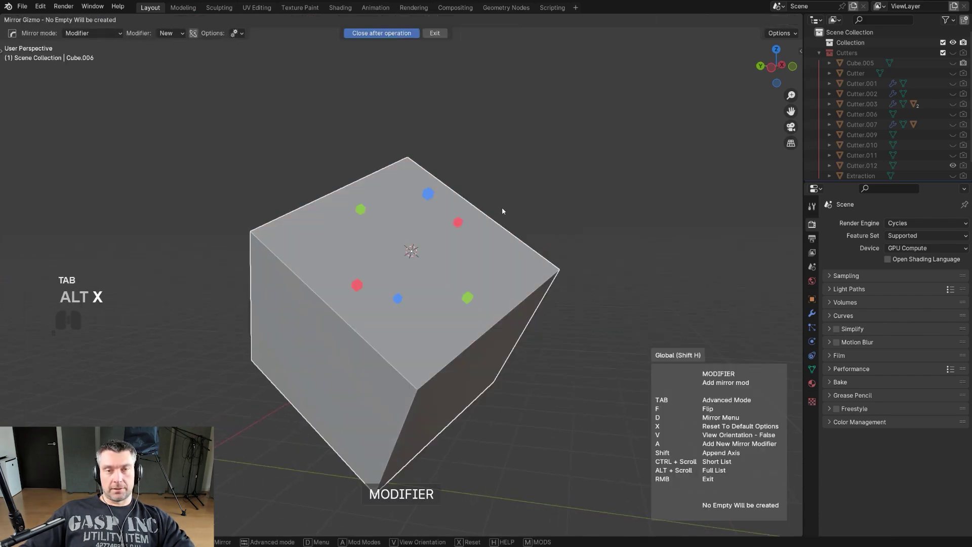
key("ctrl+z")
key("shift+s")
key("shift+s")
key("alt+x")
left_click_drag(451, 317, 448, 286)
right_click(456, 289)
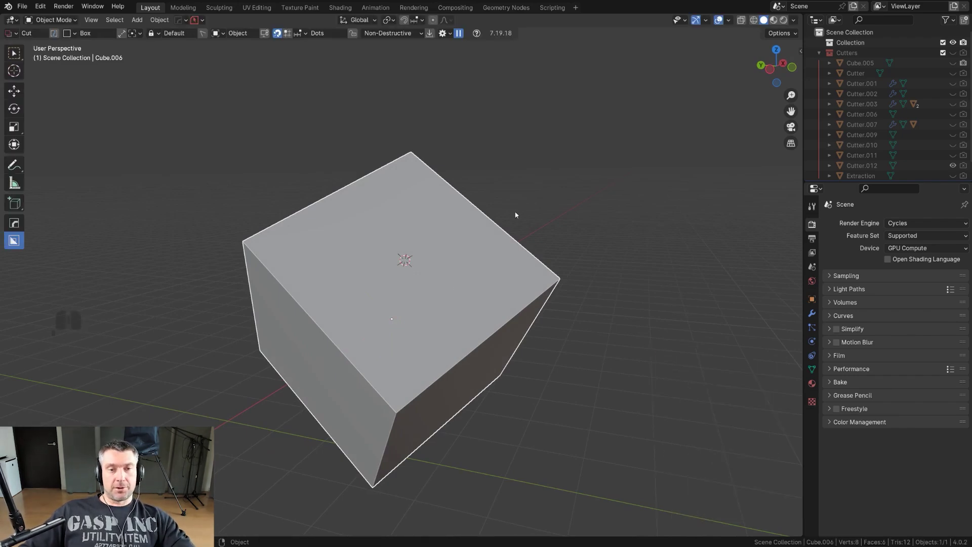
- Reset the 3D cursor, then snap it to the rotated cube's centre with Cursor to Selected
left_click_drag(511, 217, 537, 225)
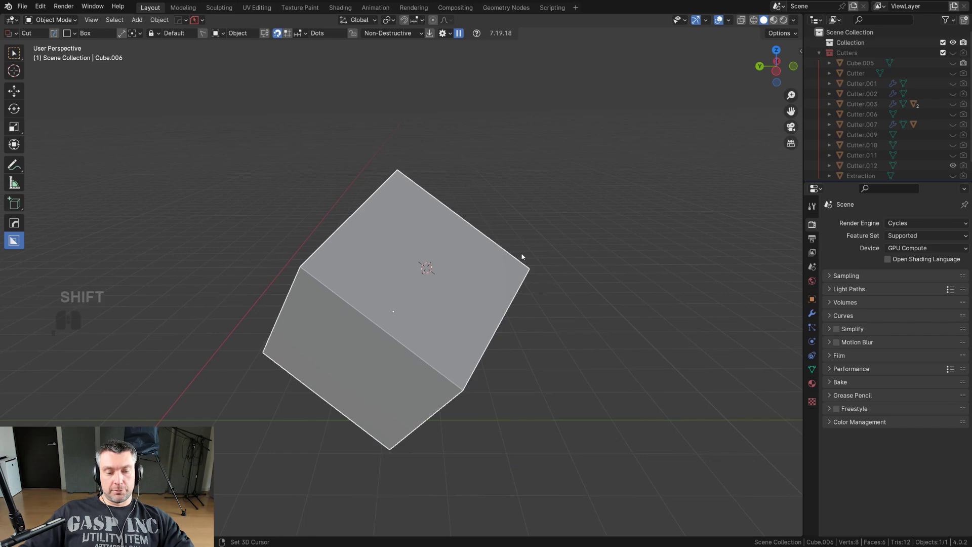
key("shift+s")
key("shift+s")
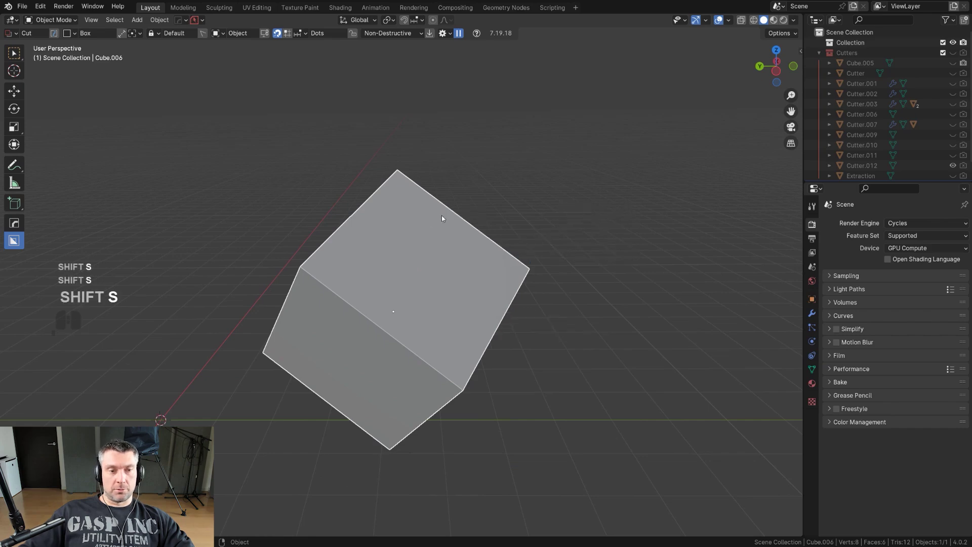
key("shift+s")
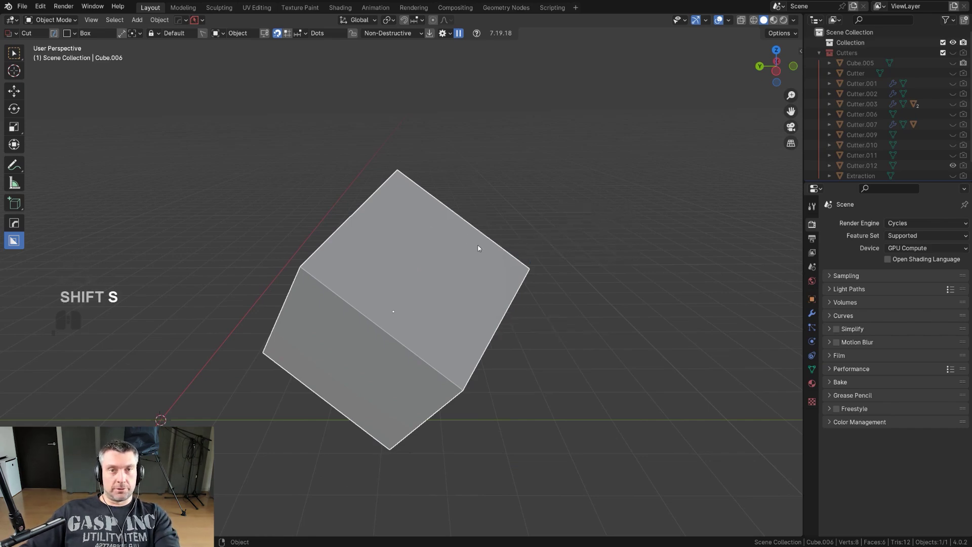
key("shift+s")
key("shift+s")
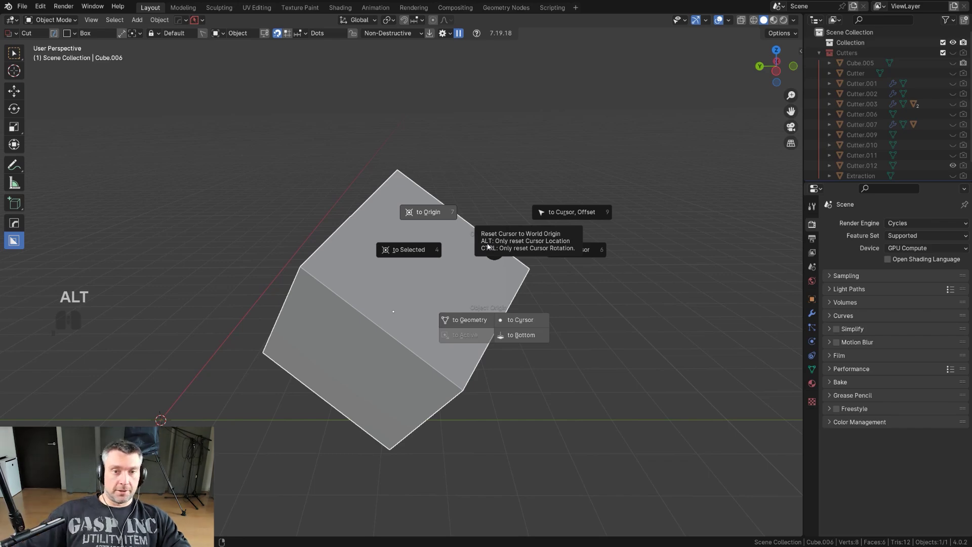
left_click(409, 254)
- Orbit around the cube and launch the HardOps mirror gizmo on it
left_click_drag(456, 289, 401, 319)
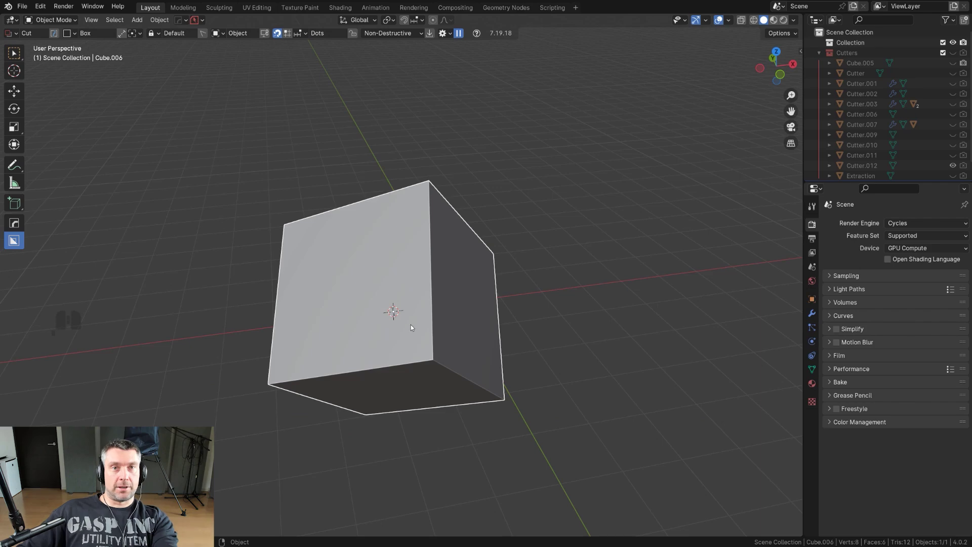
middle_click(432, 331)
middle_click(426, 326)
key("alt+x")
- Switch the mirror to advanced mode and set its Orientation to Cursor
left_click_drag(453, 298, 492, 271)
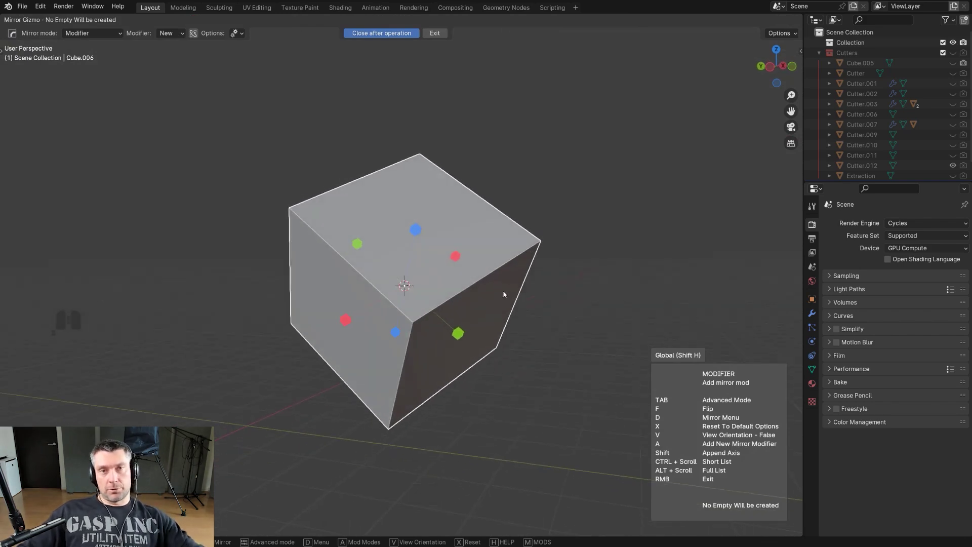
key("Tab")
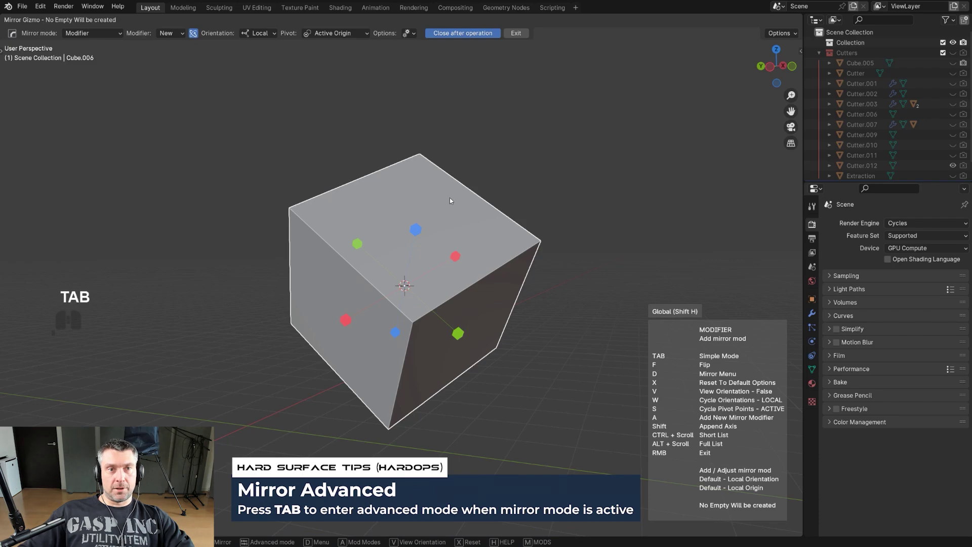
key("Tab")
left_click(269, 34)
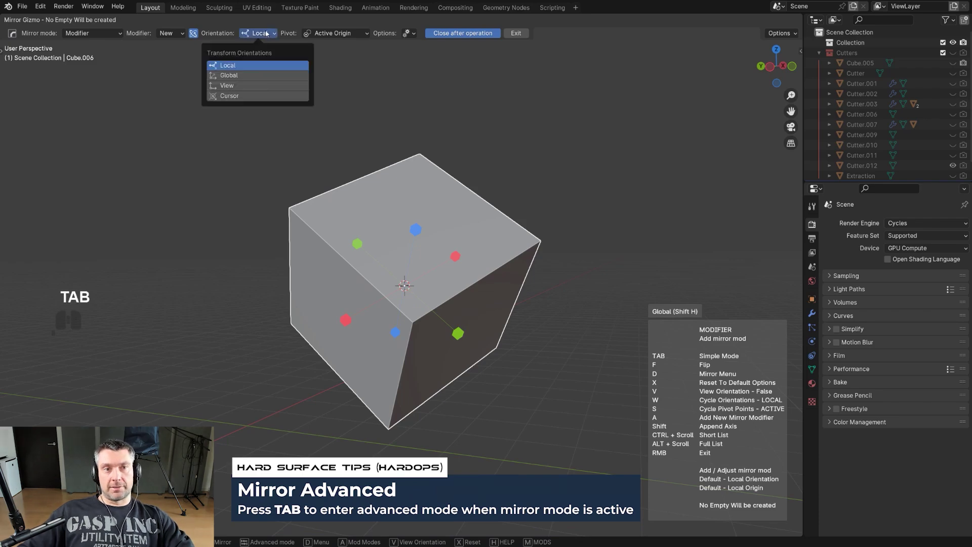
left_click(269, 99)
- Inspect the cursor-aligned mirror axes, cancel without mirroring, and show the cube's transform values
left_click_drag(428, 295, 375, 317)
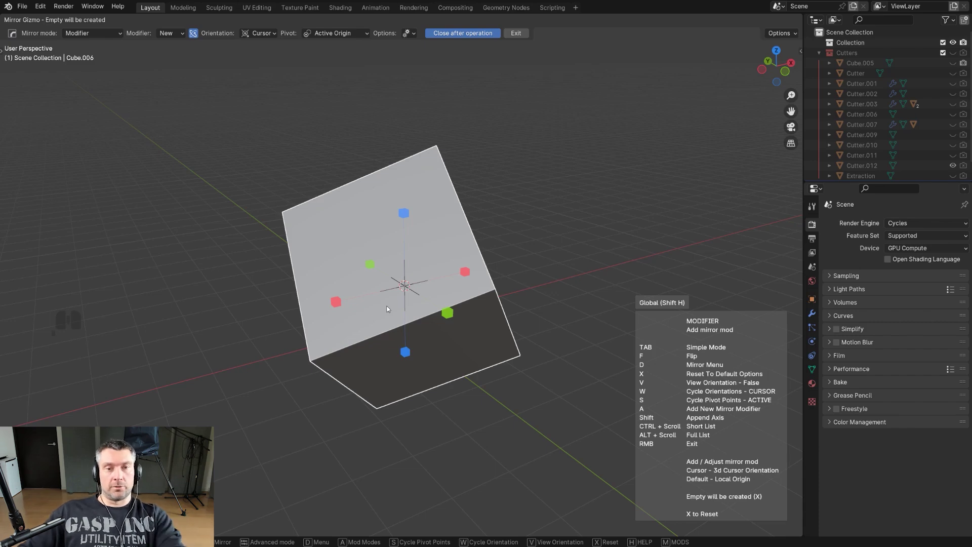
left_click_drag(406, 308, 469, 316)
right_click(491, 308)
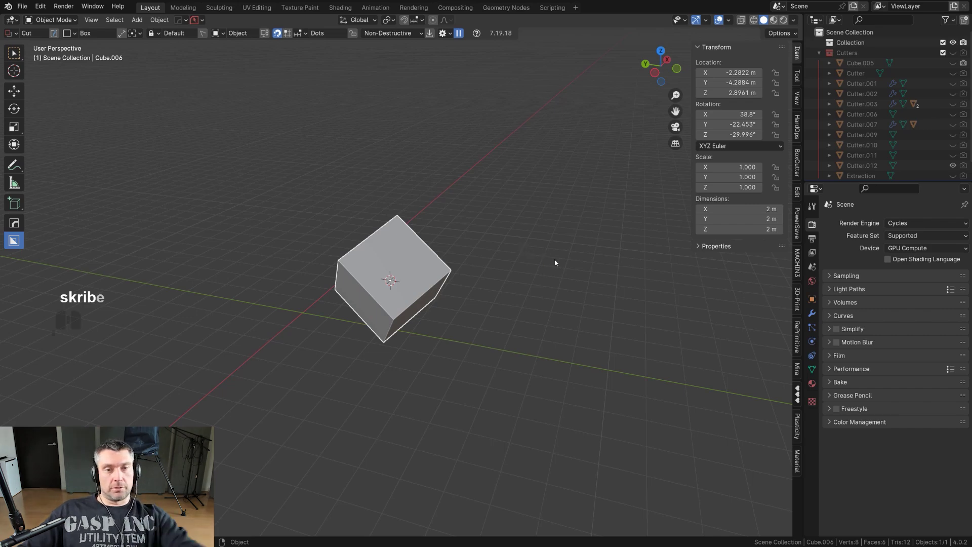
- Orbit around the tilted cube to view its faces, ready to open the Transform Orientation list
left_click_drag(512, 274, 548, 275)
key("g")
key("z")
key("z")
left_click_drag(566, 212, 463, 287)
left_click_drag(525, 245, 458, 225)
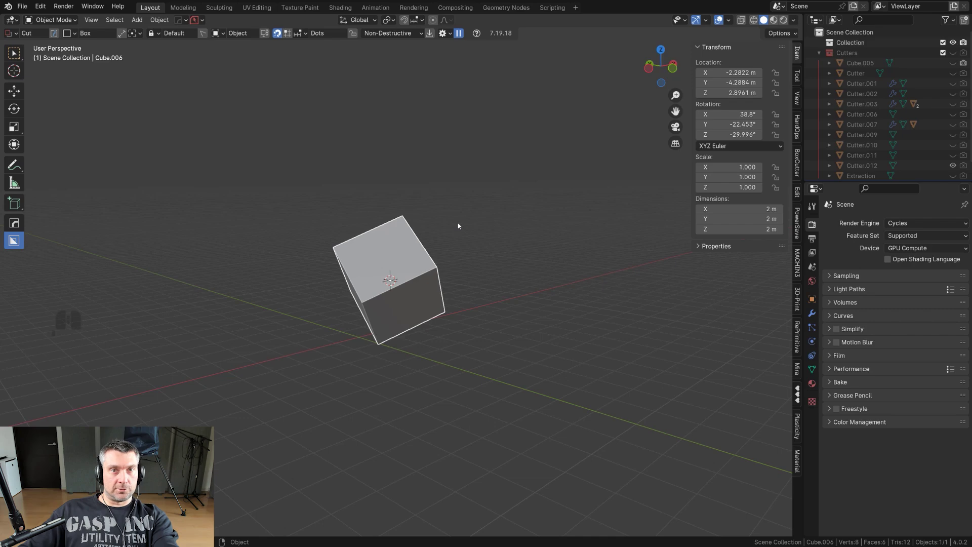
left_click_drag(401, 233, 461, 228)
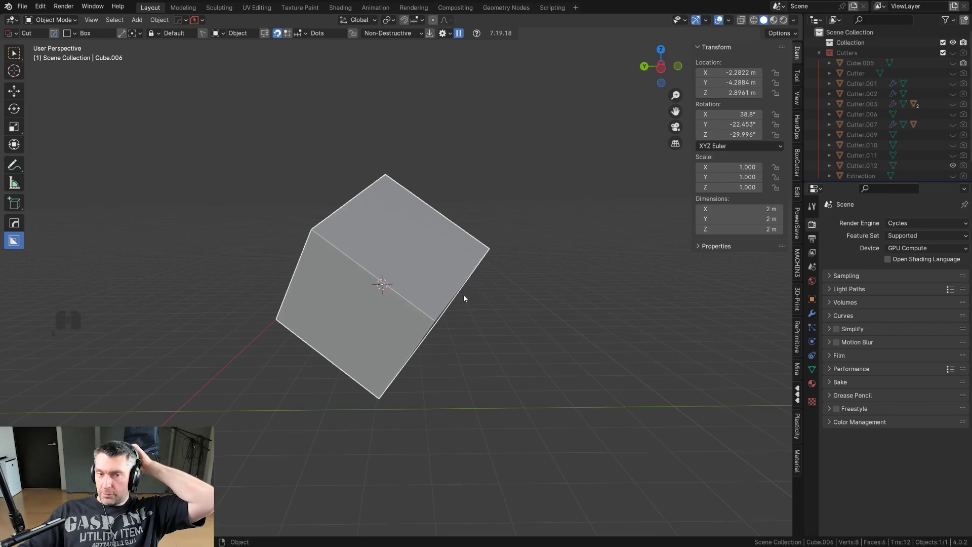
left_click_drag(449, 272, 402, 249)
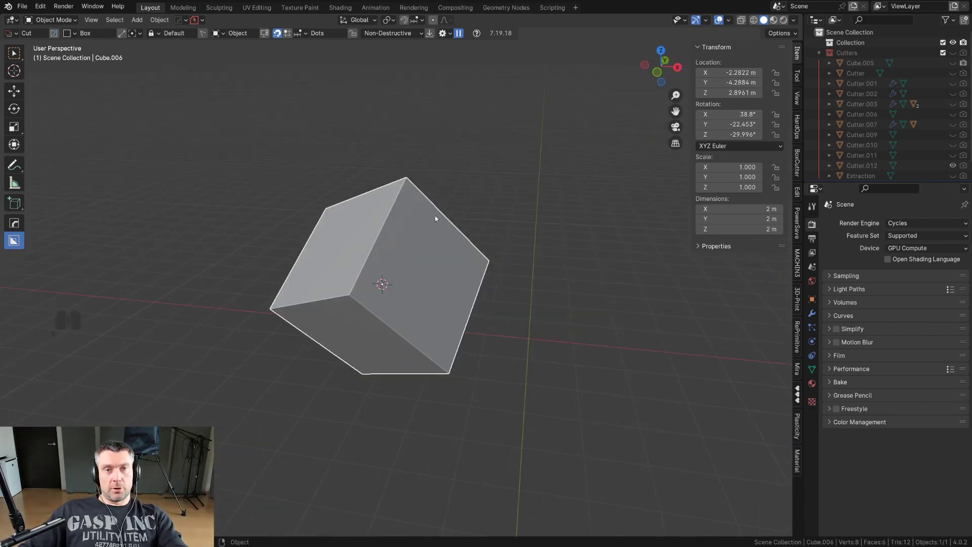
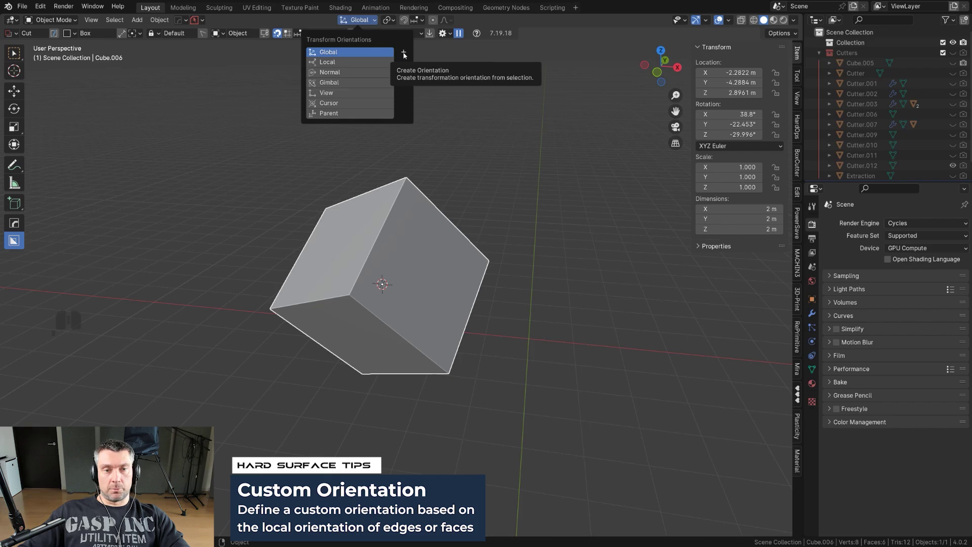
- Create a custom Face orientation from the cube and apply its rotation with Ctrl+A
left_click_drag(396, 199, 436, 195)
middle_click(400, 245)
left_click_drag(428, 243, 449, 244)
left_click(424, 254)
key("ctrl+a")
left_click(428, 245)
left_click_drag(441, 254, 477, 240)
middle_click(483, 262)
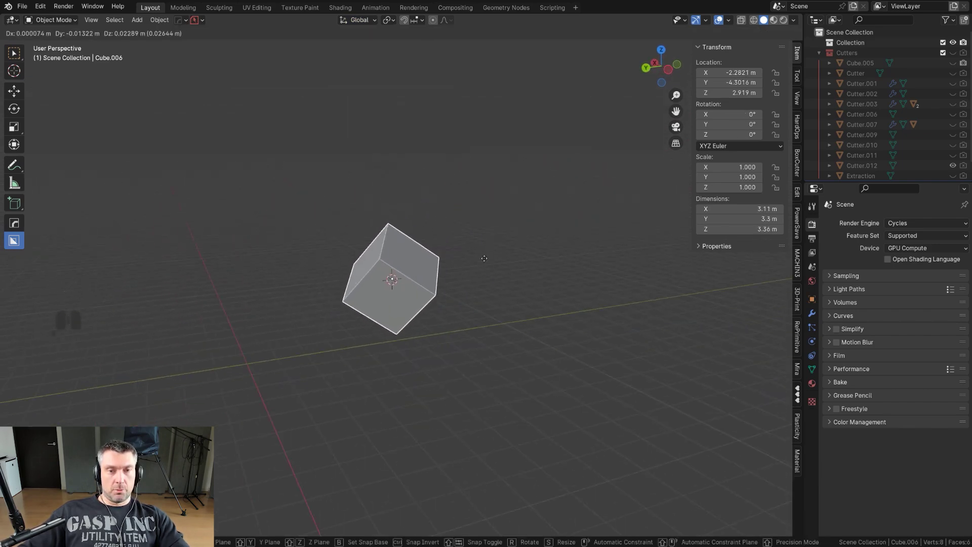
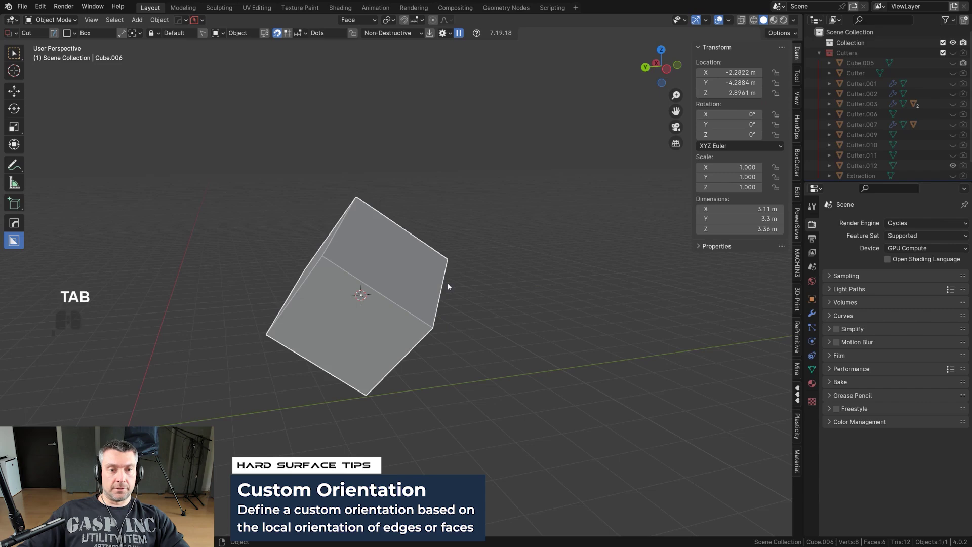
- Preview moving the cube along the custom Face Z axis, cancel it, and orbit to check
key("alt+x")
left_click_drag(455, 211, 472, 184)
key("g")
key("z")
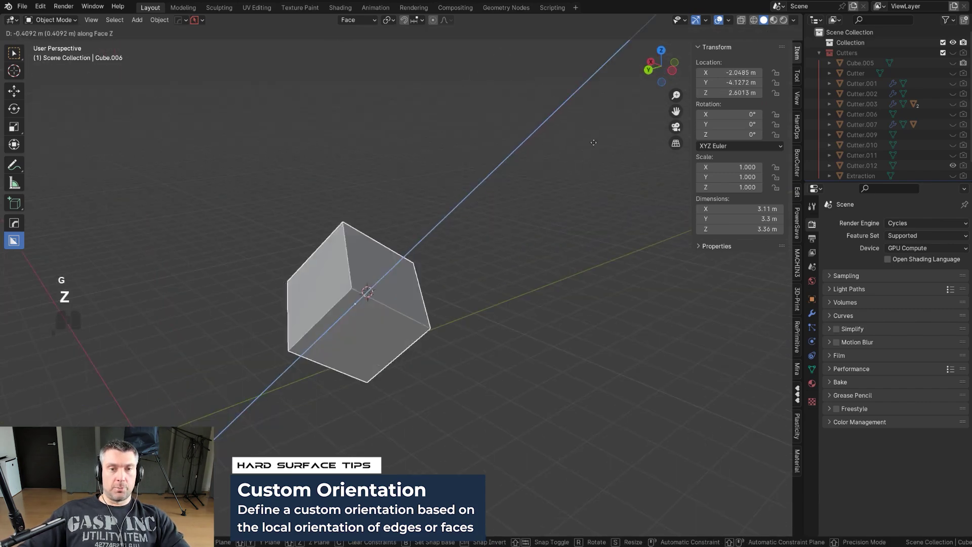
left_click_drag(561, 168, 495, 215)
left_click_drag(495, 216, 420, 225)
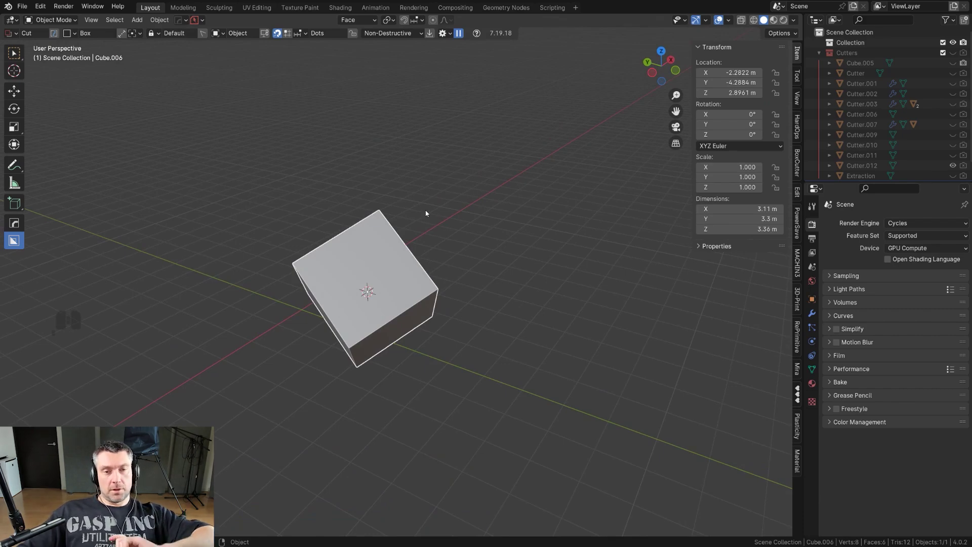
left_click_drag(453, 218, 422, 200)
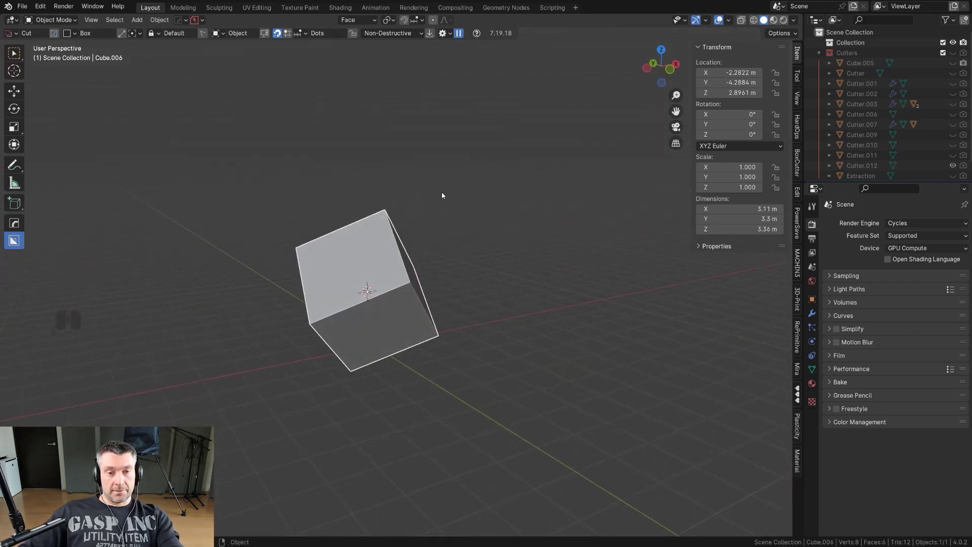